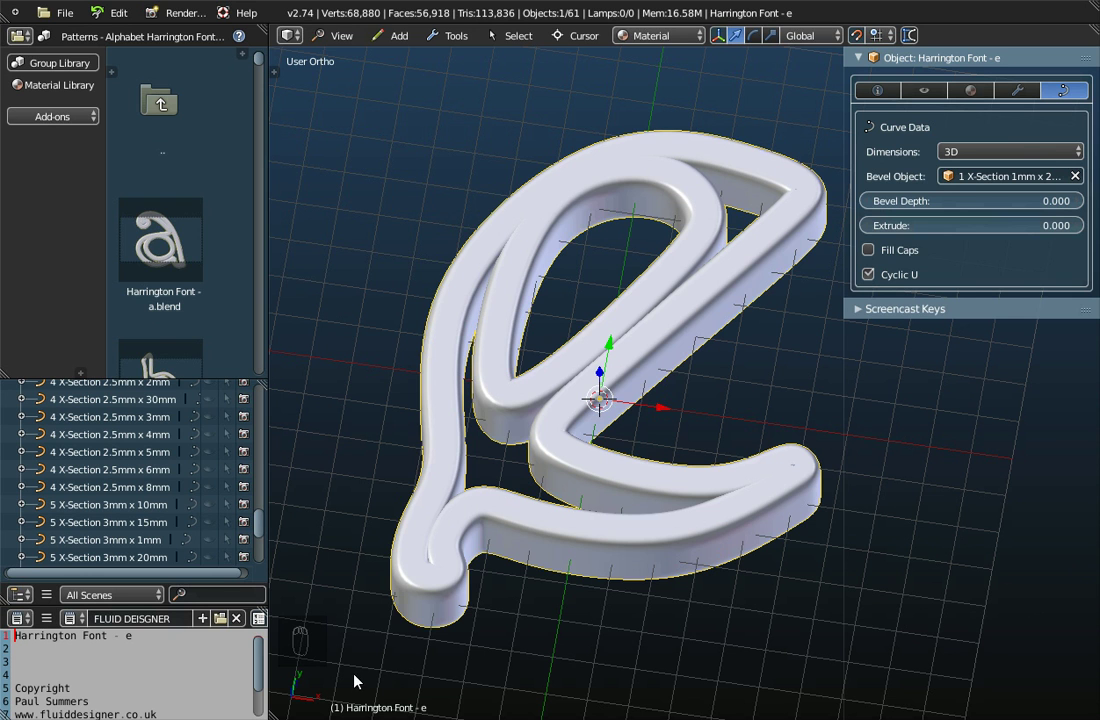
Step: Toggle the viewport properties sidebar on and off repeatedly with the N key
key("n")
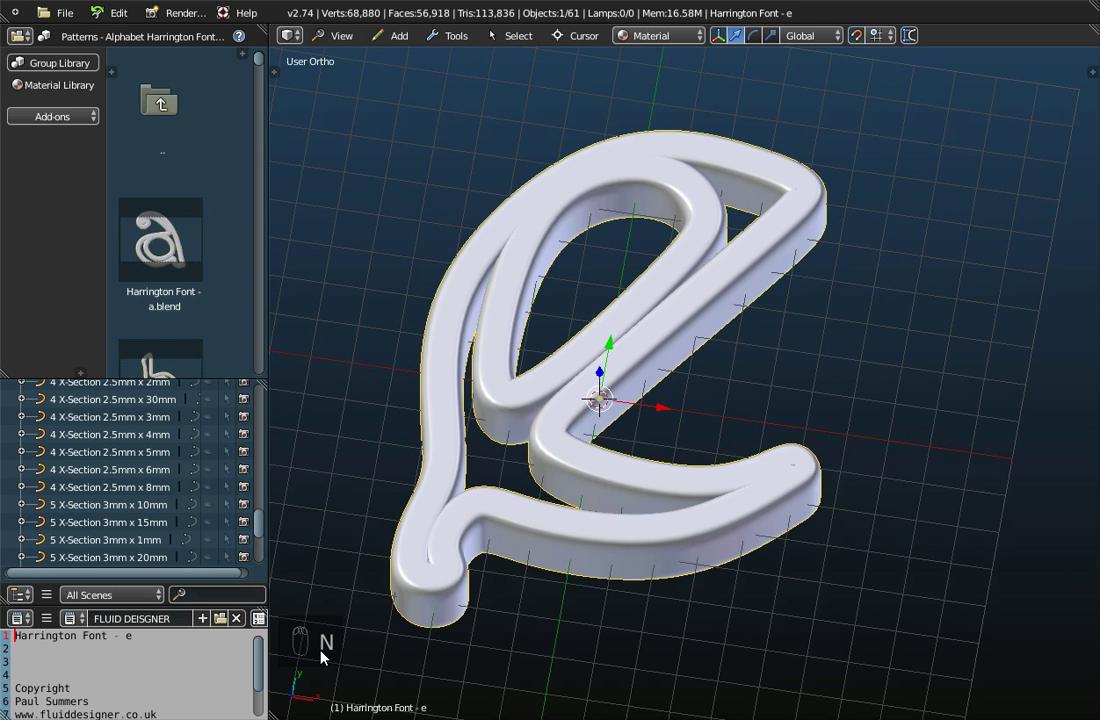
key("n")
key("n")
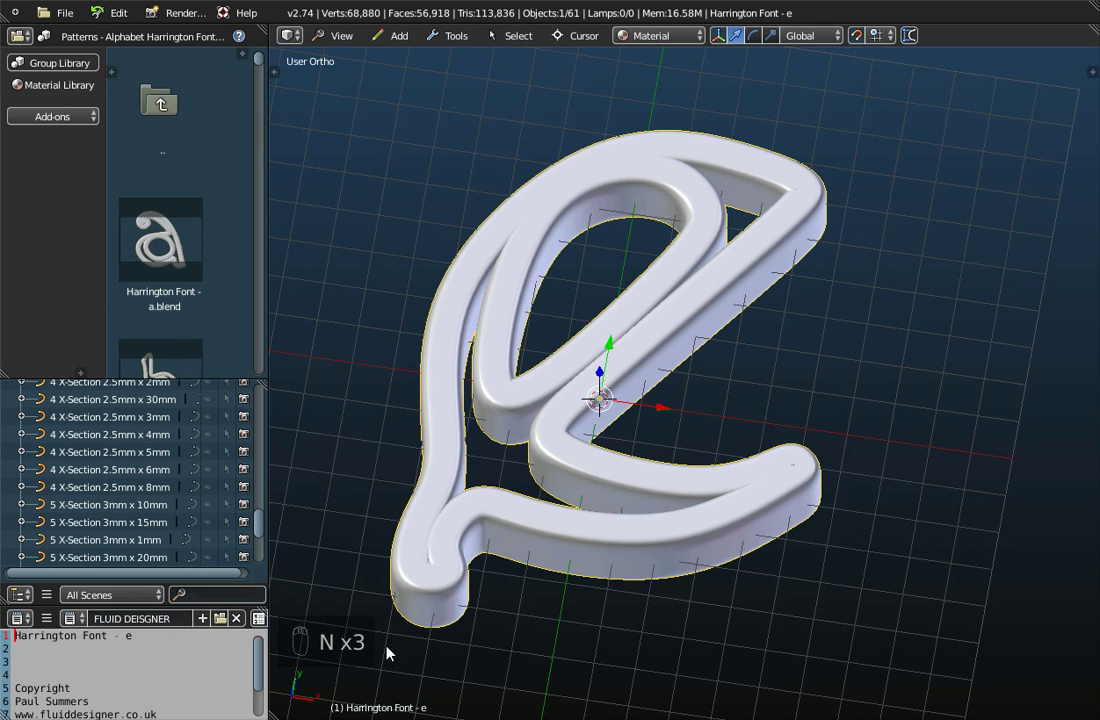
key("n")
key("n")
key("n")
key("n")
key("n")
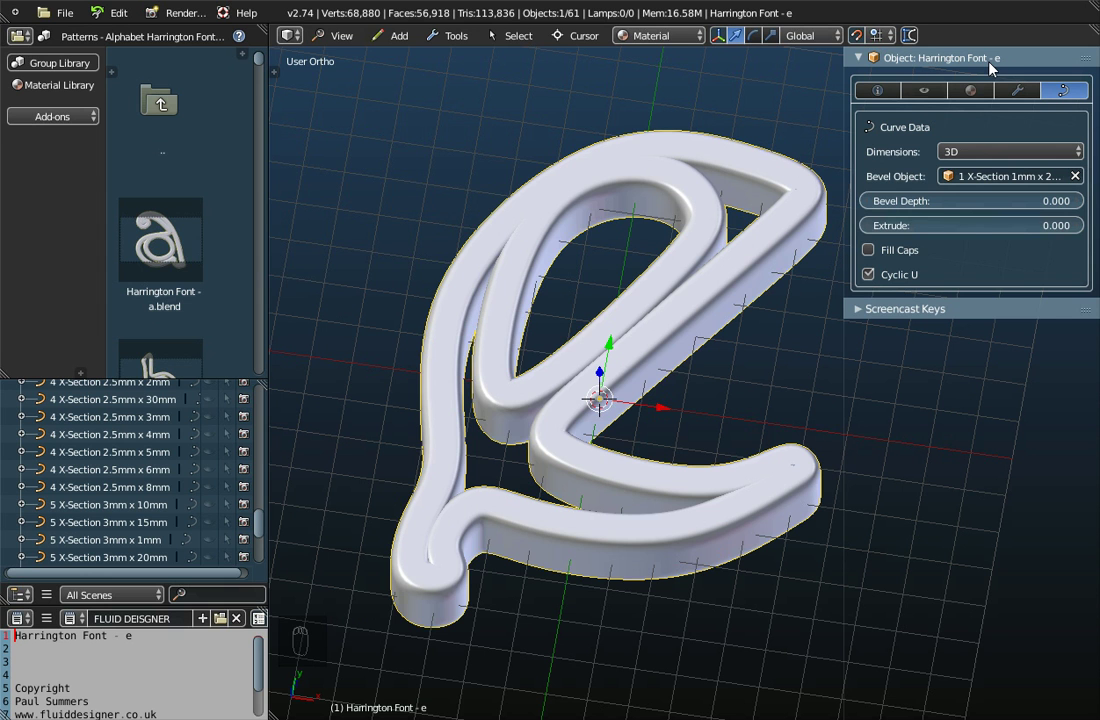
Step: Select the 1 X-Section 1mm x 2mm profile curve and zoom close on the letter's bevel
left_click_drag(162, 496, 63, 569)
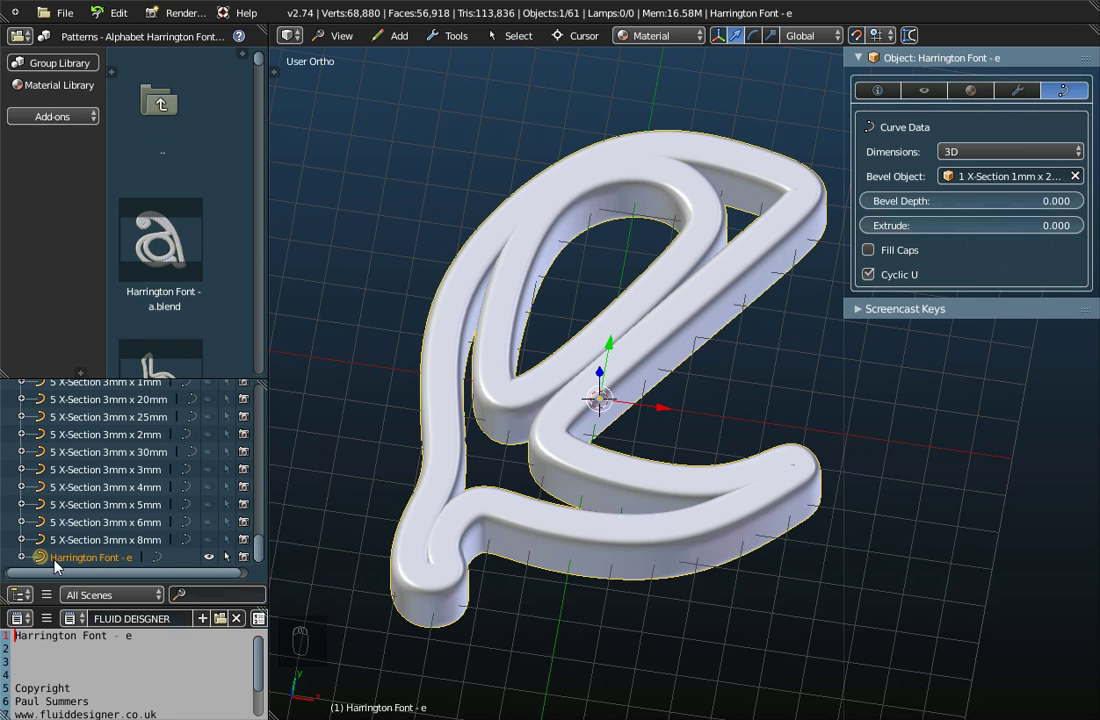
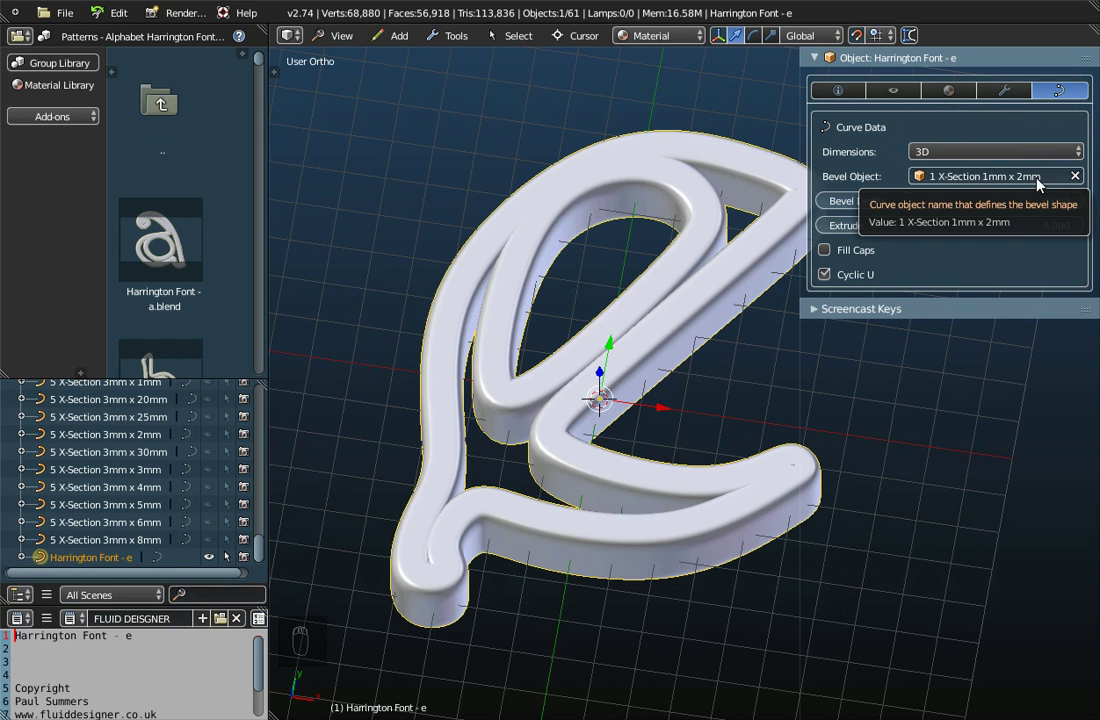
left_click(265, 552)
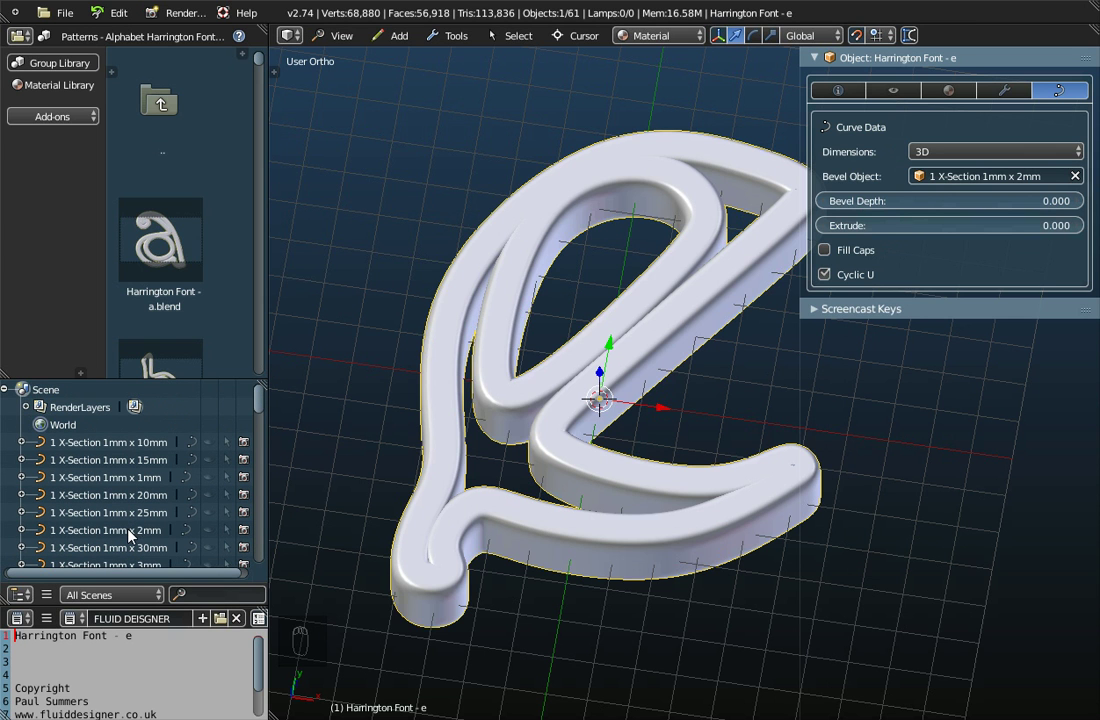
left_click(128, 539)
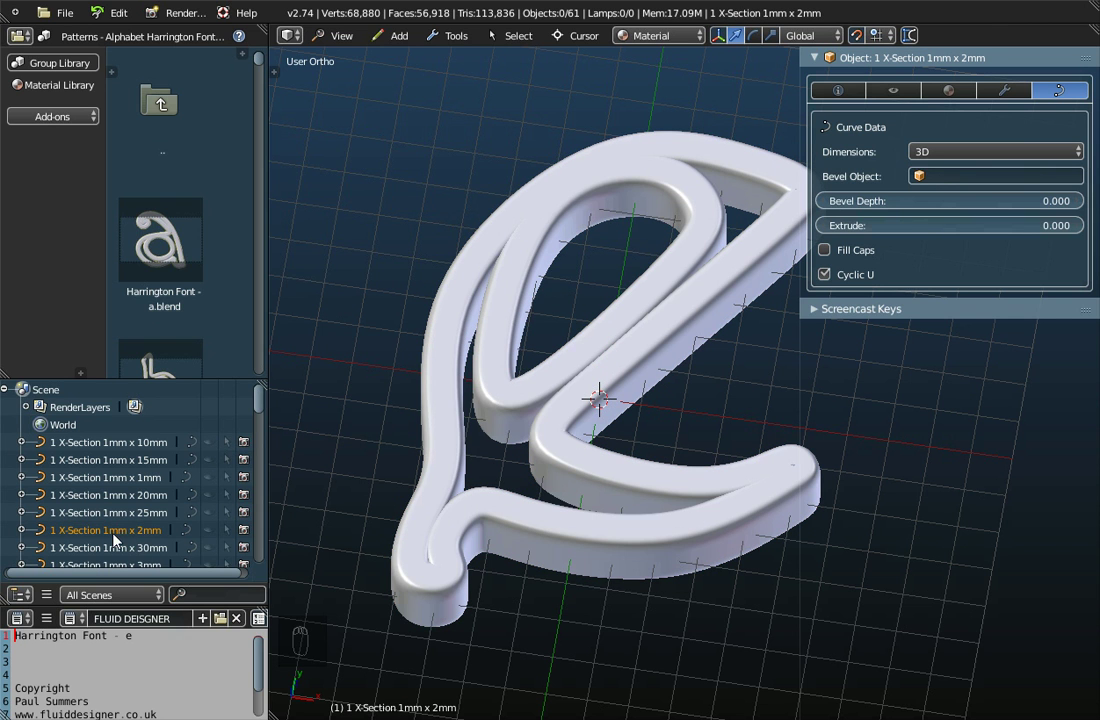
left_click_drag(218, 537, 616, 369)
left_click_drag(632, 458, 616, 290)
middle_click(589, 407)
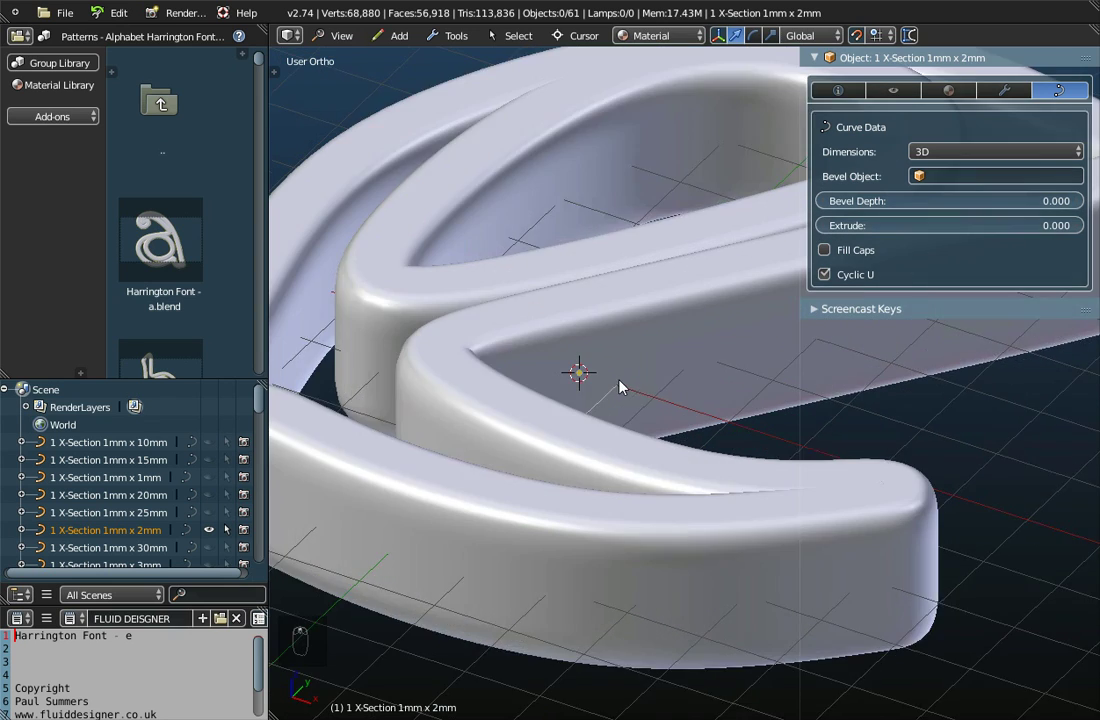
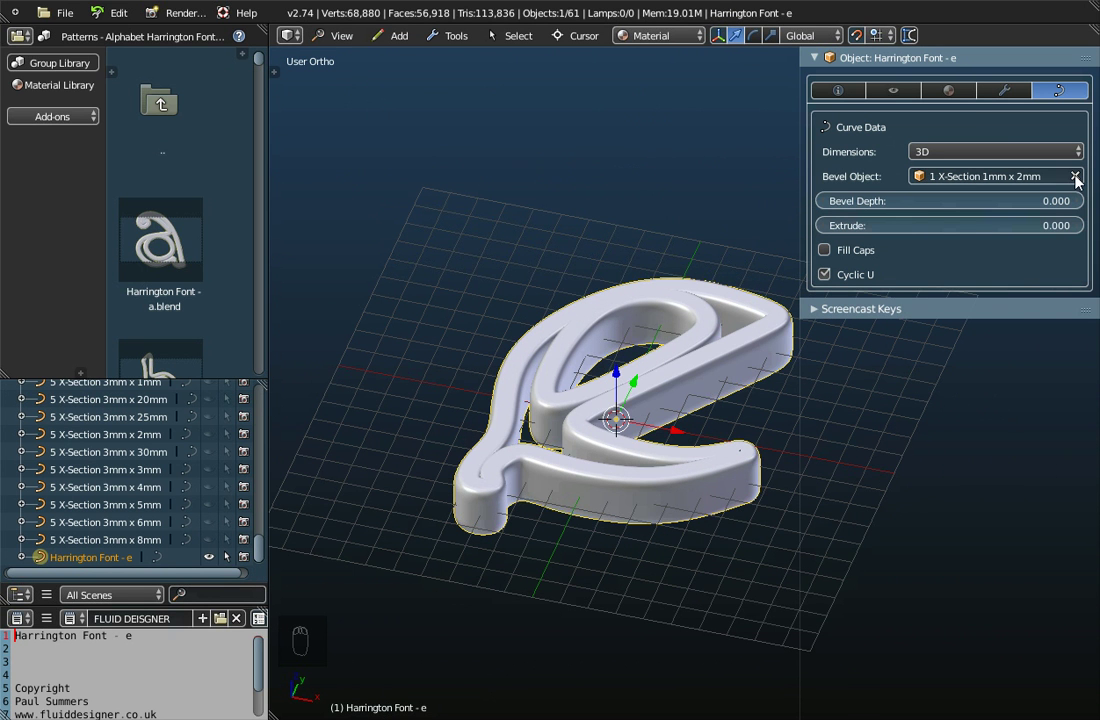
Step: Swap the letter's bevel profile, trying 1mm x 4mm, then return to a 2 mm thick profile
left_click(1080, 182)
left_click_drag(655, 392, 999, 172)
left_click(999, 172)
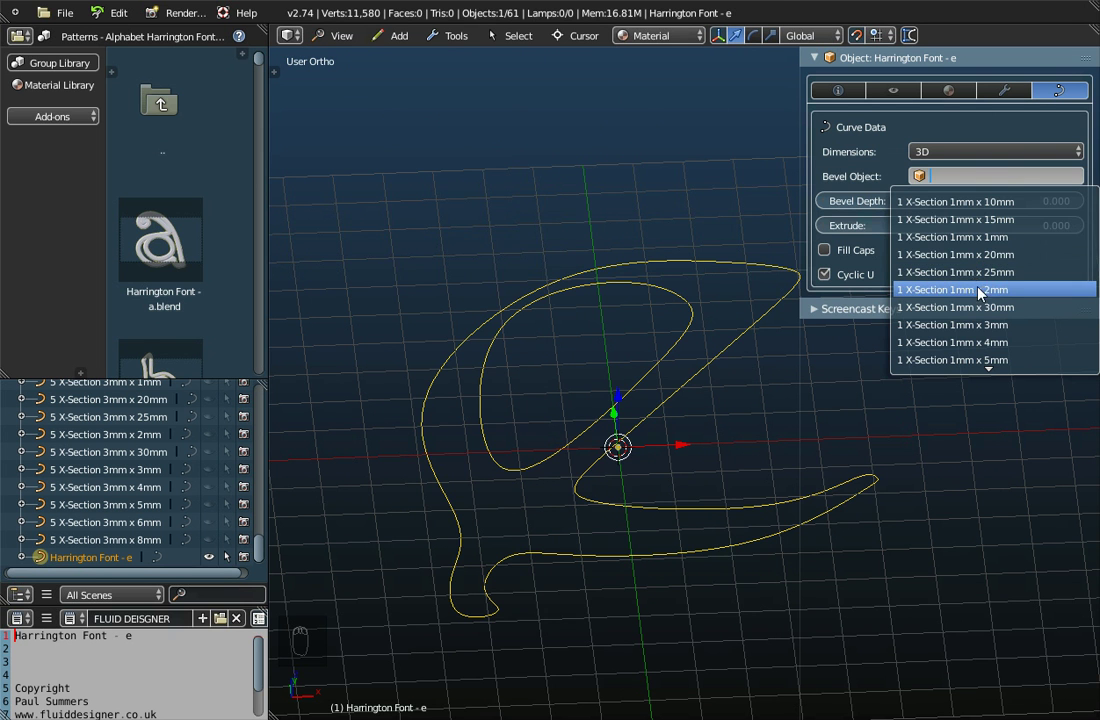
middle_click(656, 419)
middle_click(603, 558)
middle_click(609, 475)
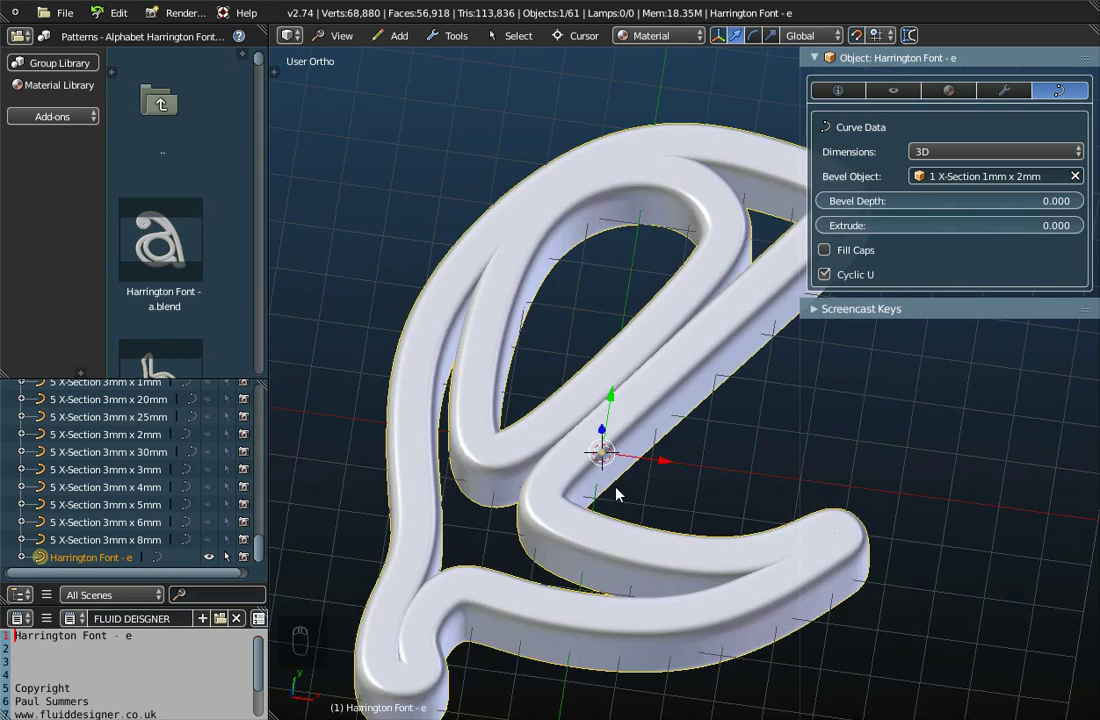
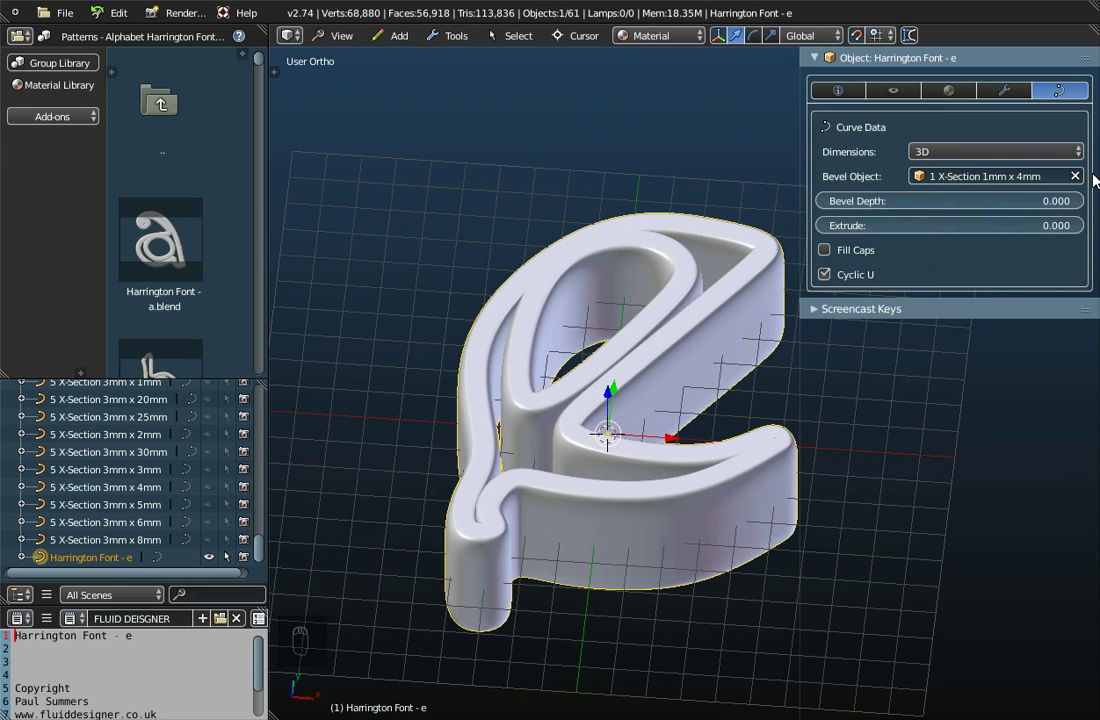
left_click(1084, 179)
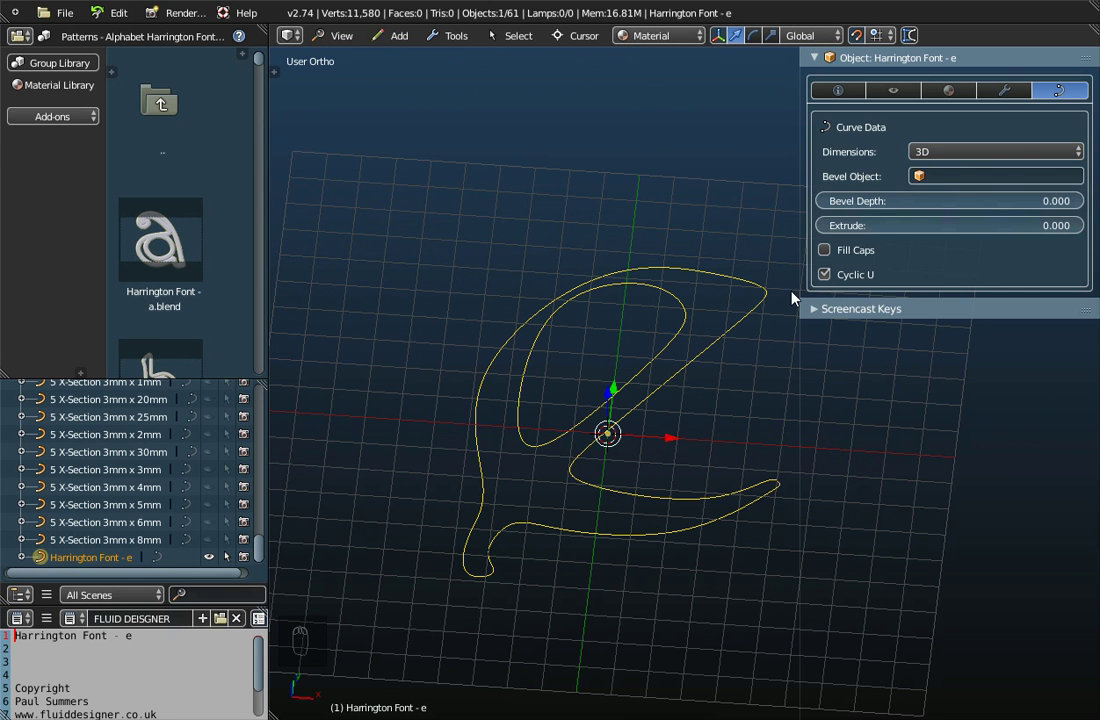
left_click(1019, 178)
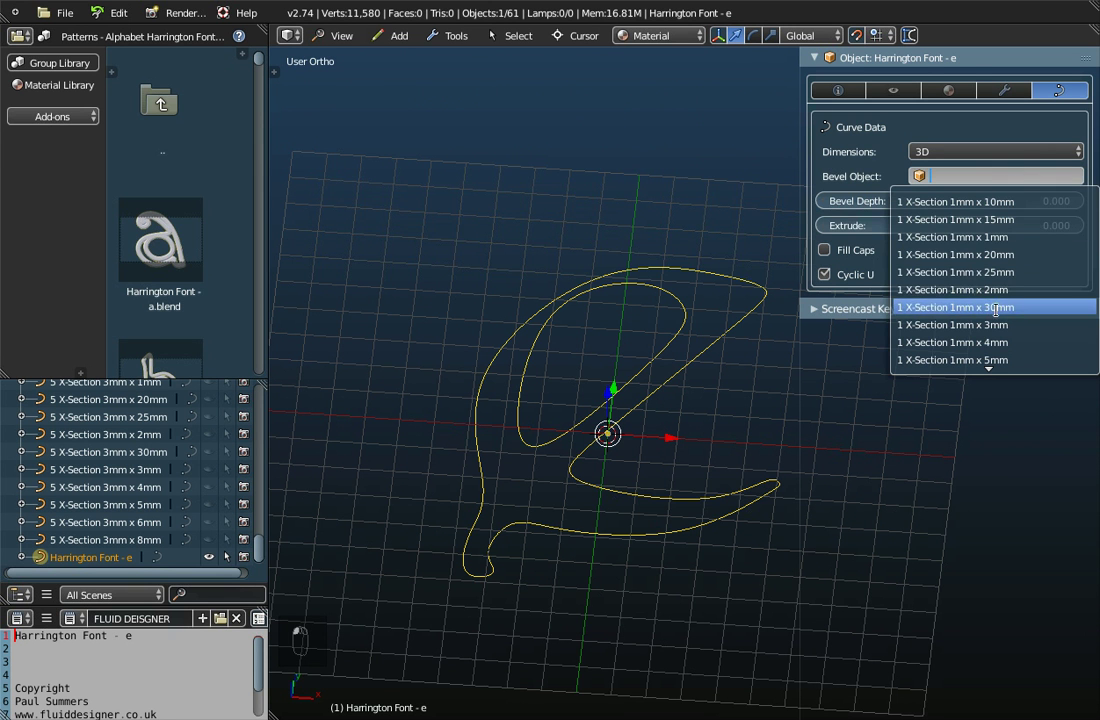
Step: Show the Object info tab with name, dimensions 9.950 × 13.334 × 2.000, location and rotation
left_click_drag(624, 383, 843, 98)
left_click(843, 98)
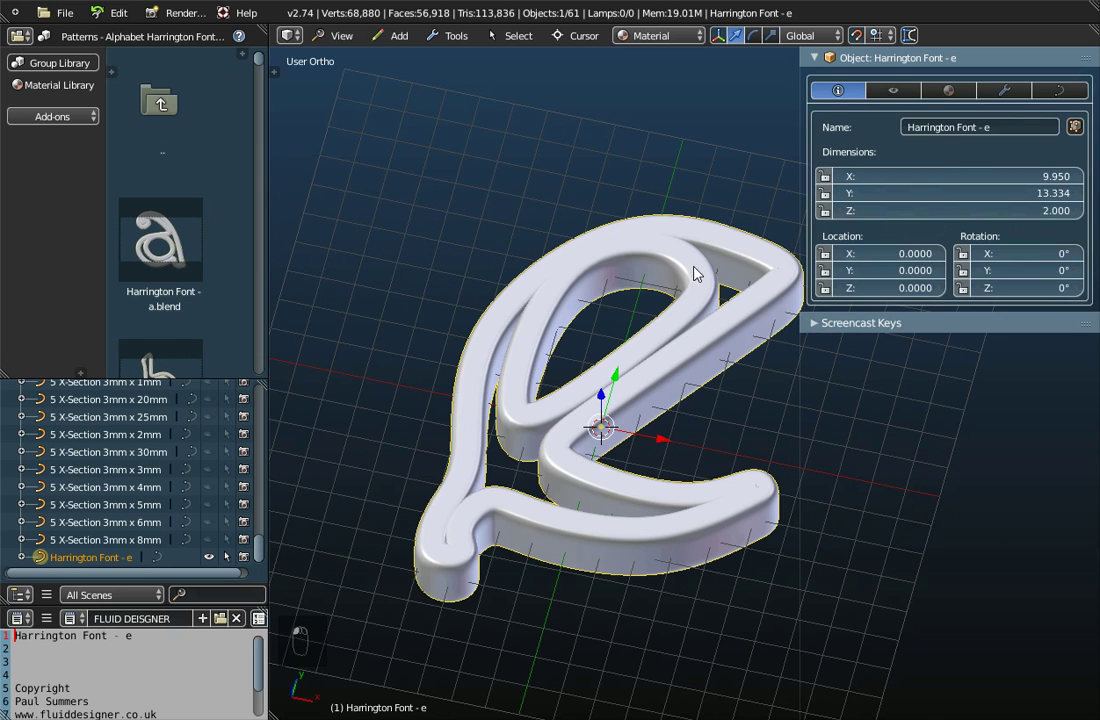
left_click_drag(692, 285, 683, 248)
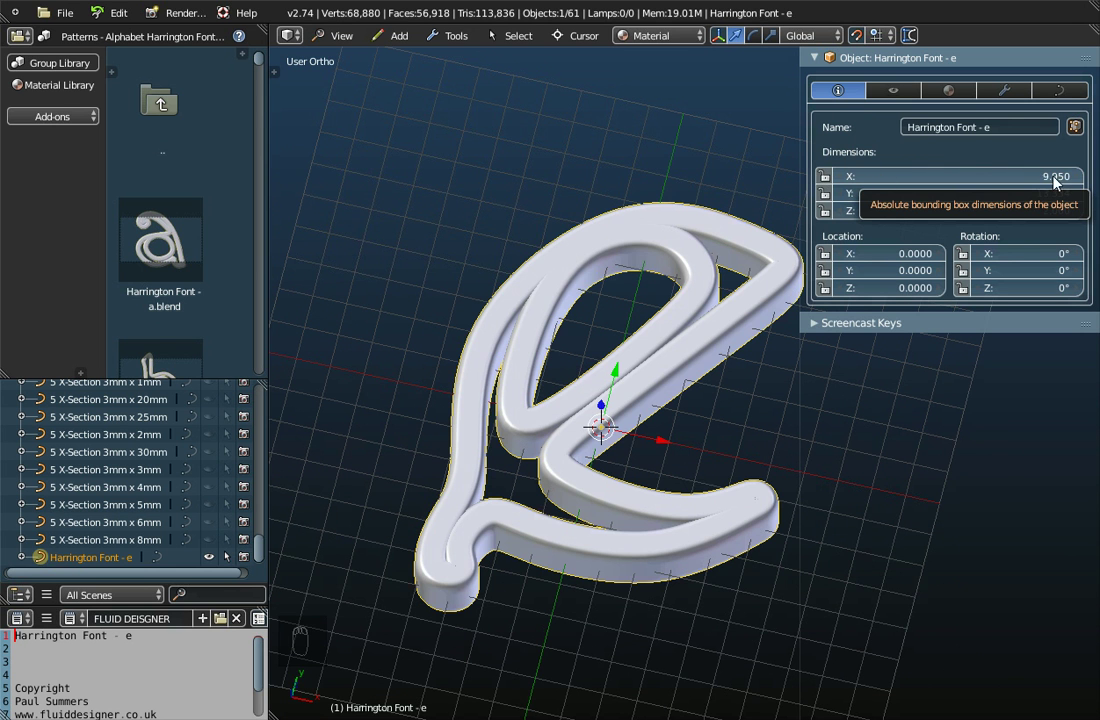
left_click_drag(569, 409, 670, 454)
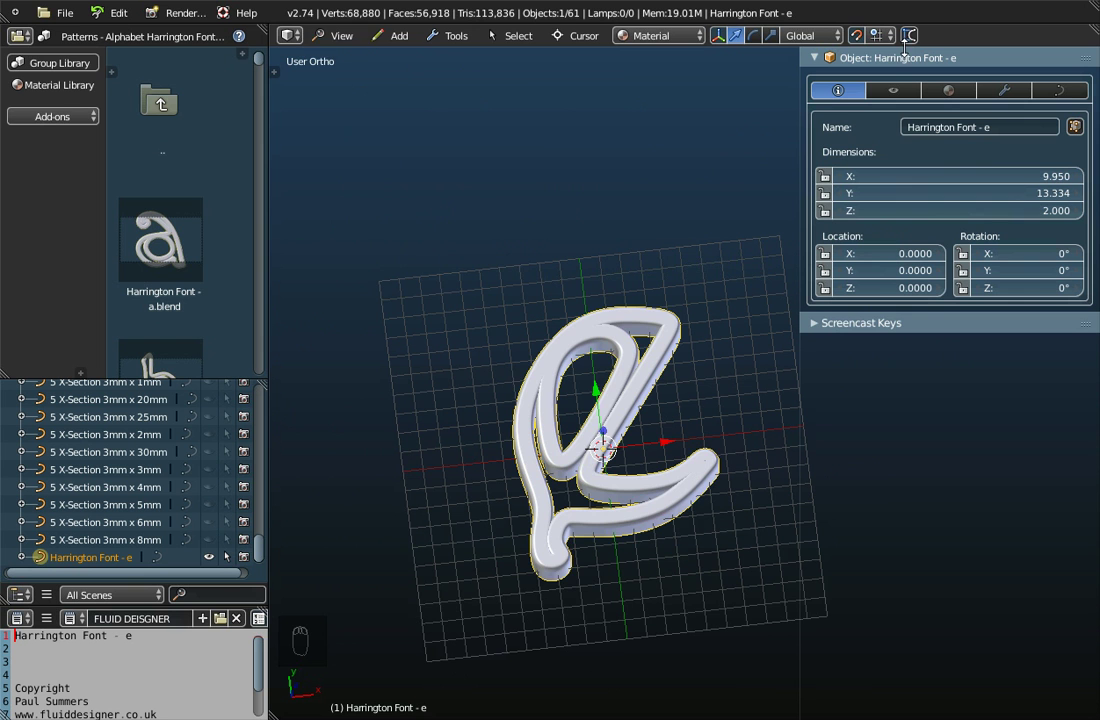
left_click(360, 39)
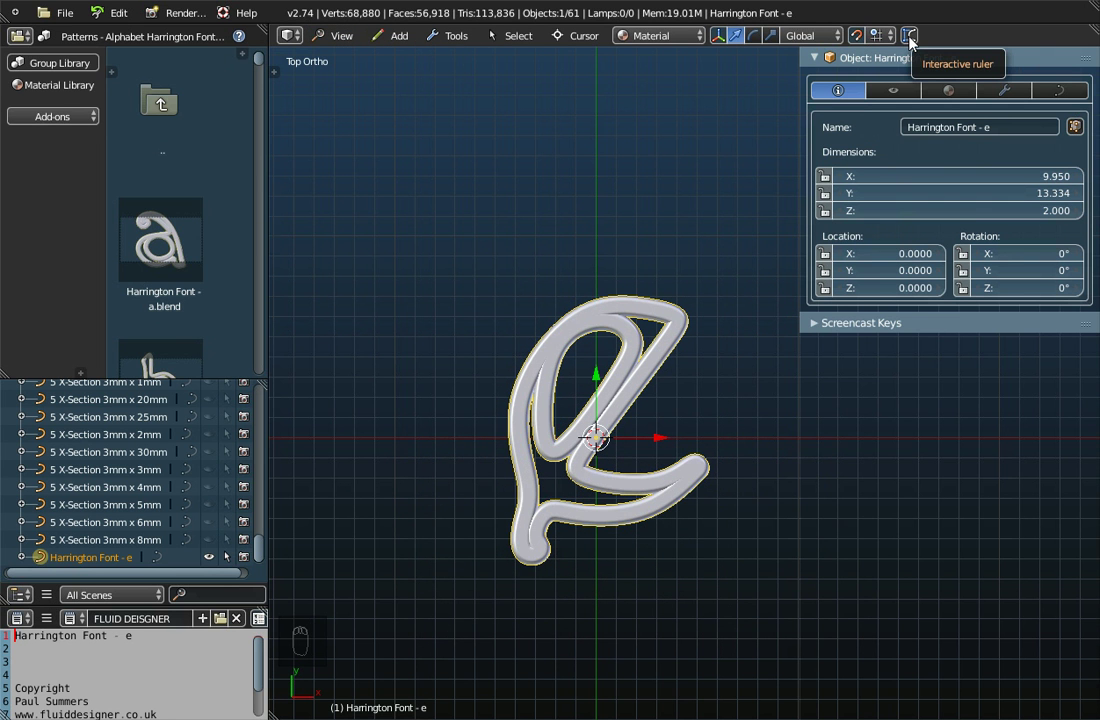
left_click(915, 45)
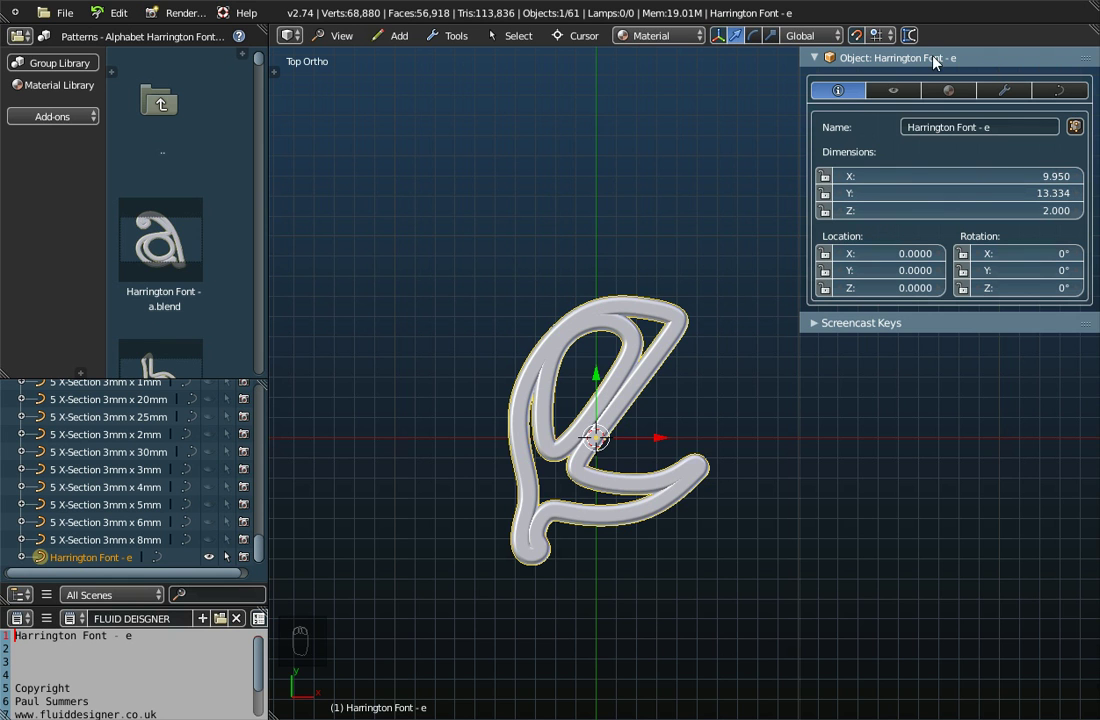
left_click(916, 39)
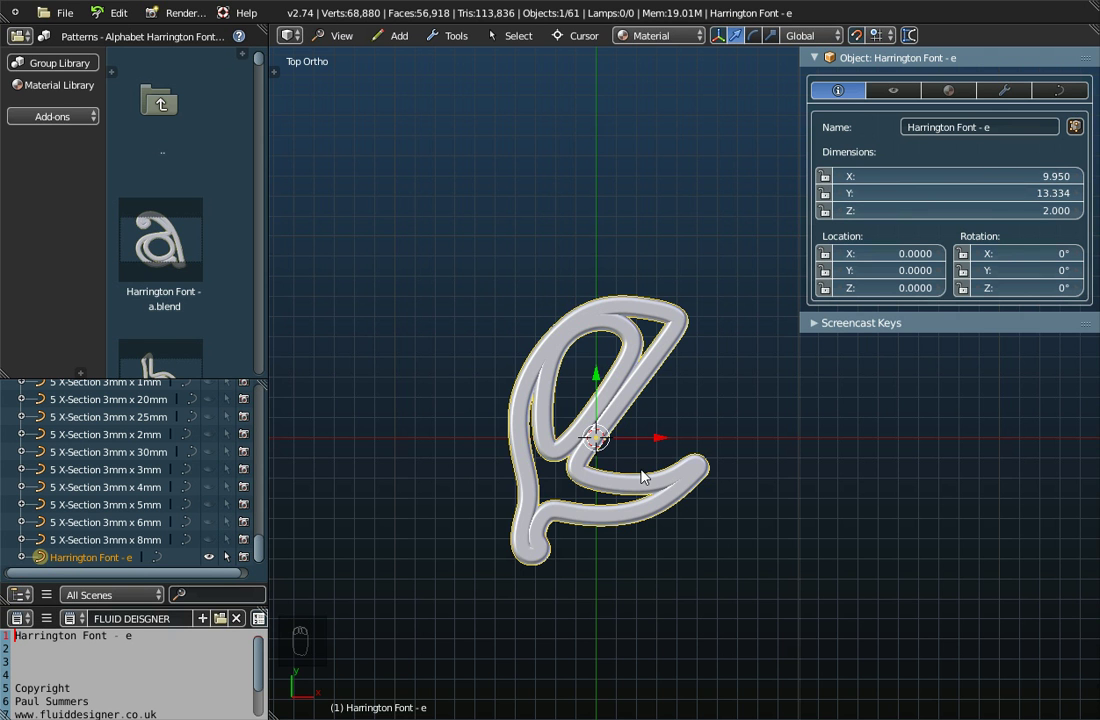
Step: Set Bevel Object to 1 X-Section 1mm x 5mm and confirm dimensions 9.950 × 13.334 × 5.000
left_click_drag(647, 478, 607, 359)
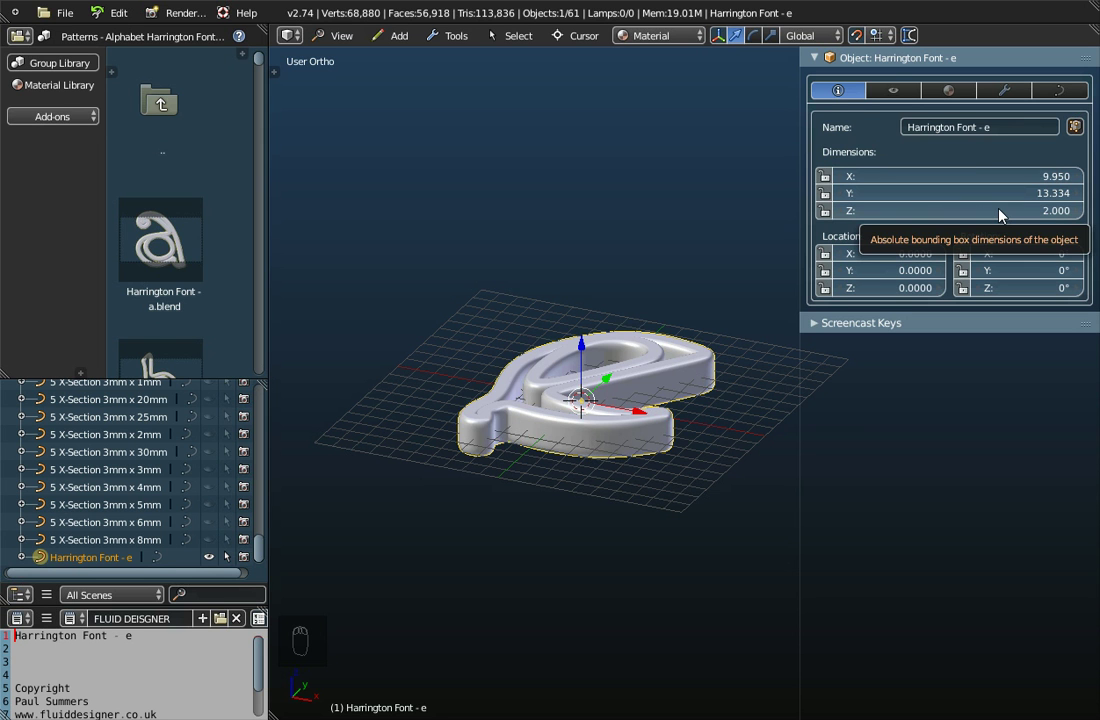
left_click_drag(621, 315, 397, 574)
left_click_drag(598, 560, 573, 565)
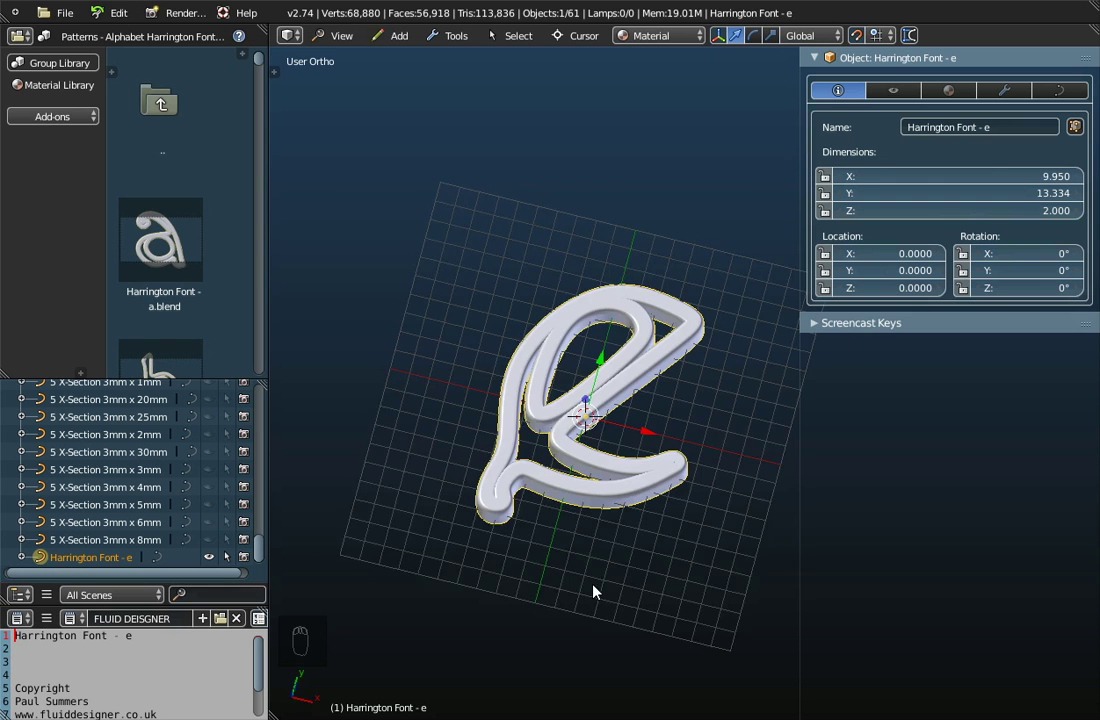
left_click_drag(599, 467, 1019, 134)
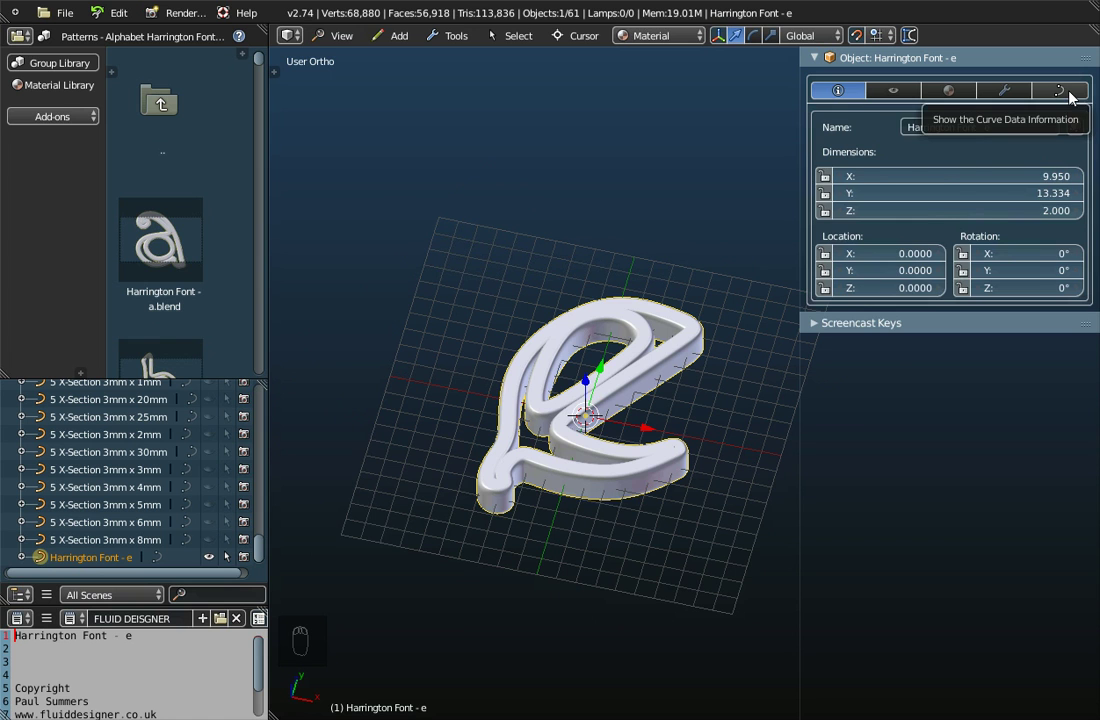
left_click(1075, 100)
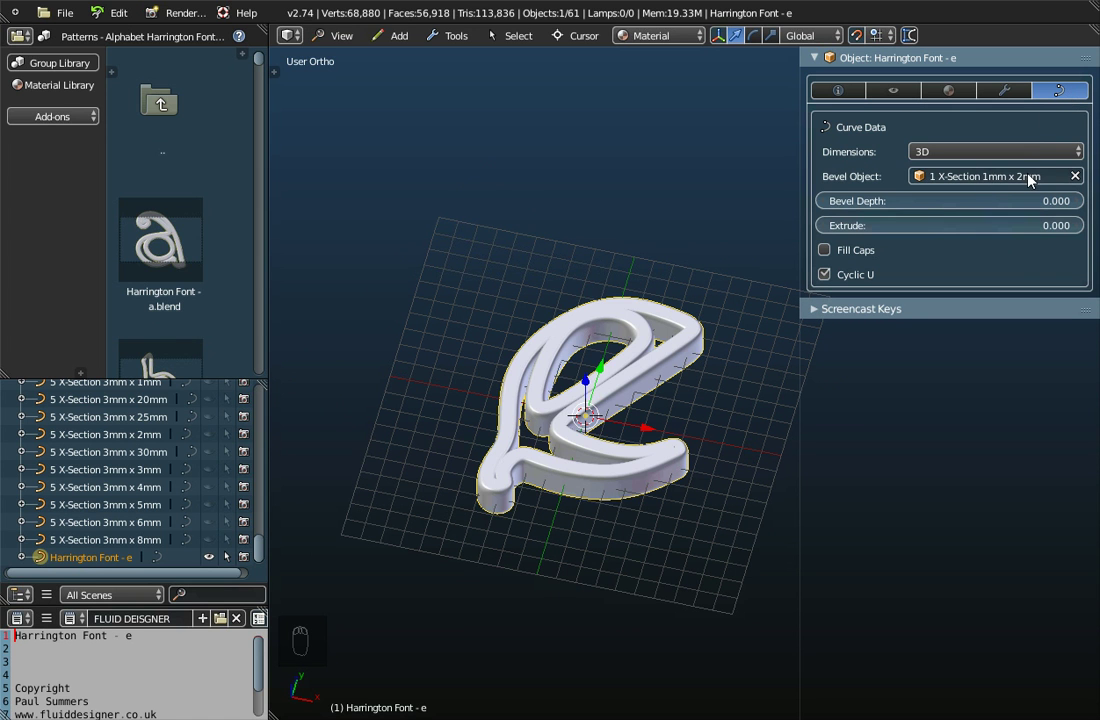
left_click(988, 180)
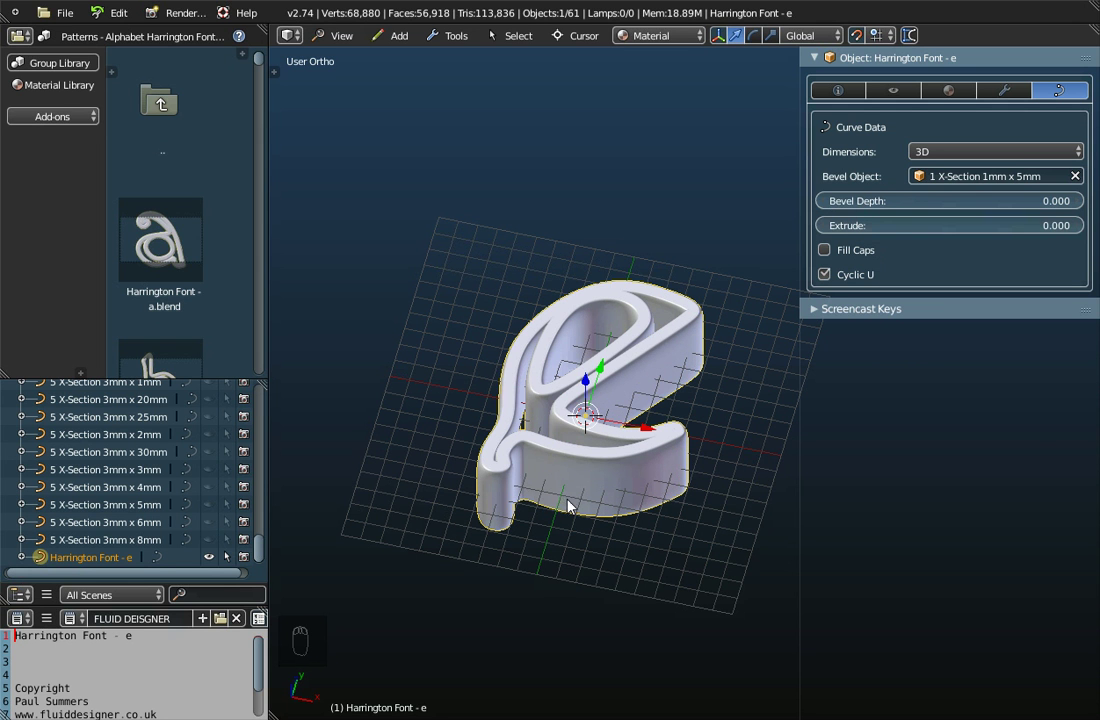
left_click_drag(570, 485, 845, 95)
left_click(845, 95)
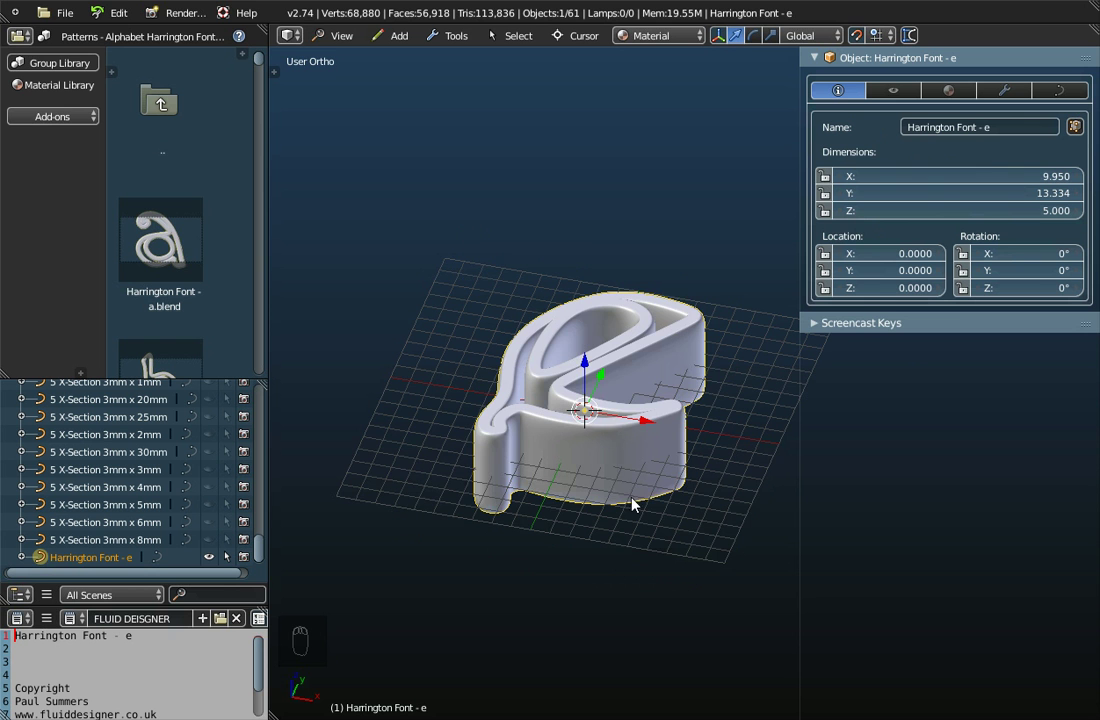
Step: Move the letter e to location X 5.0000, Y 4.0000, Z 0.0000
left_click_drag(634, 466, 600, 506)
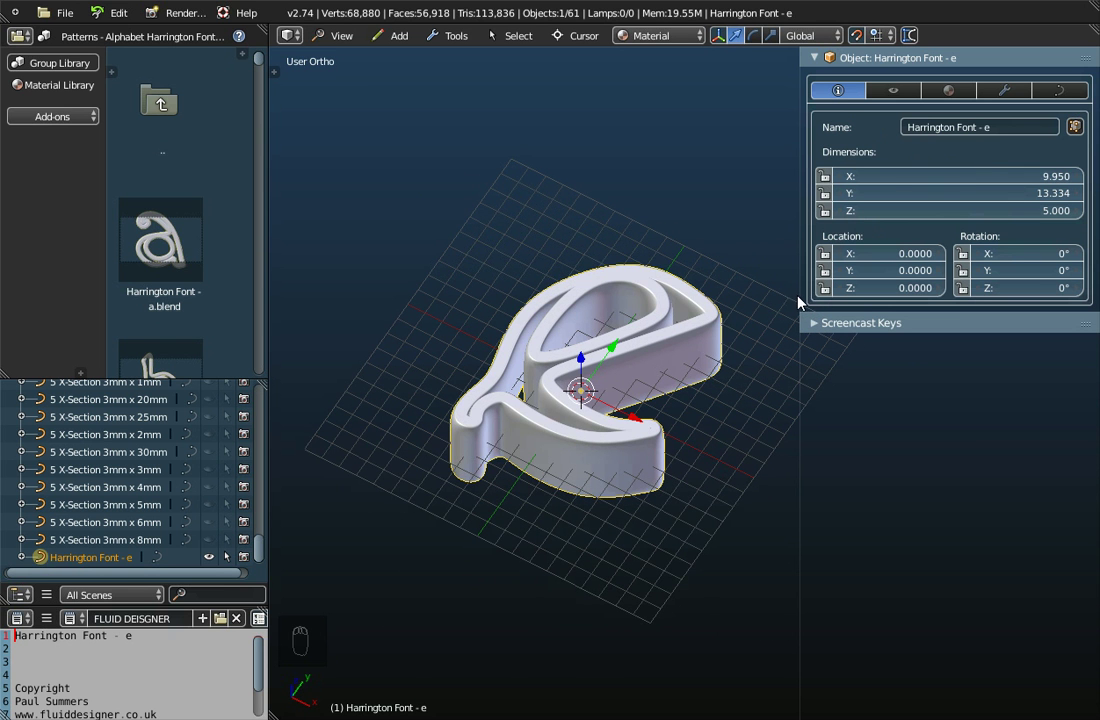
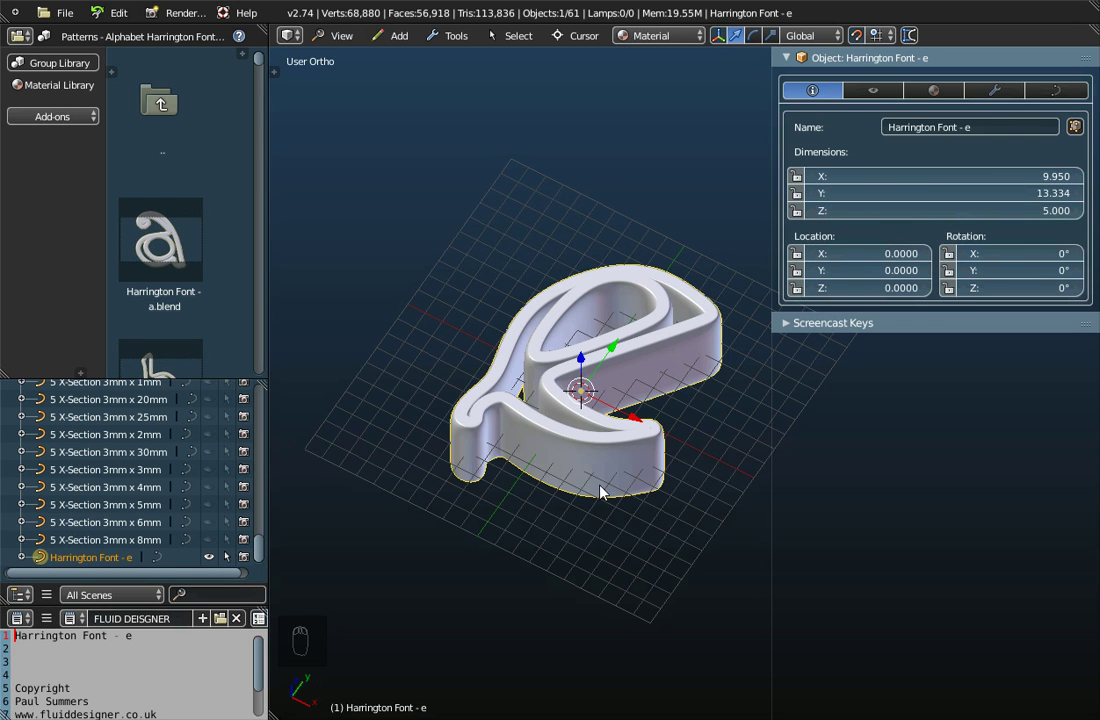
left_click(641, 424)
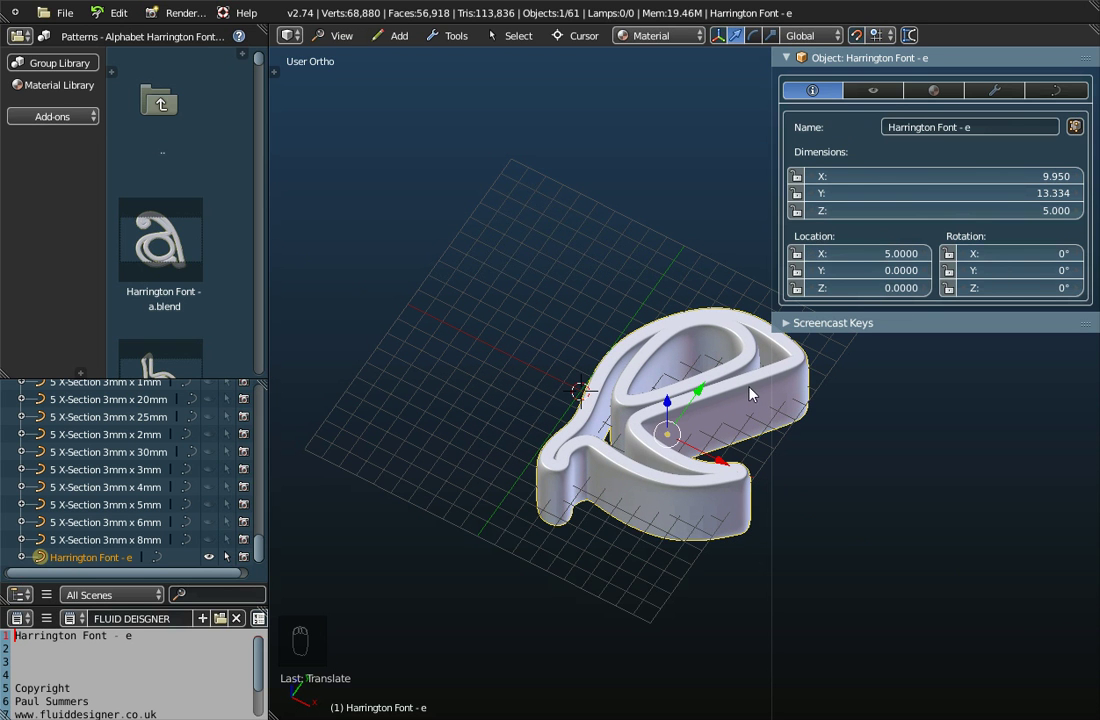
left_click(706, 401)
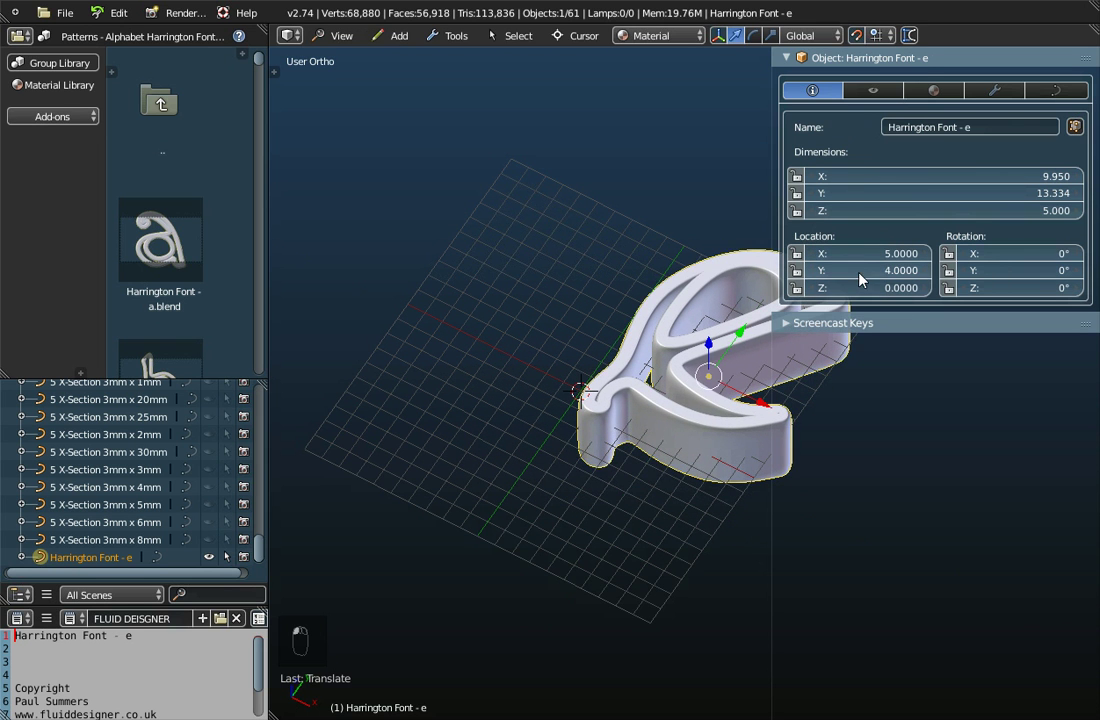
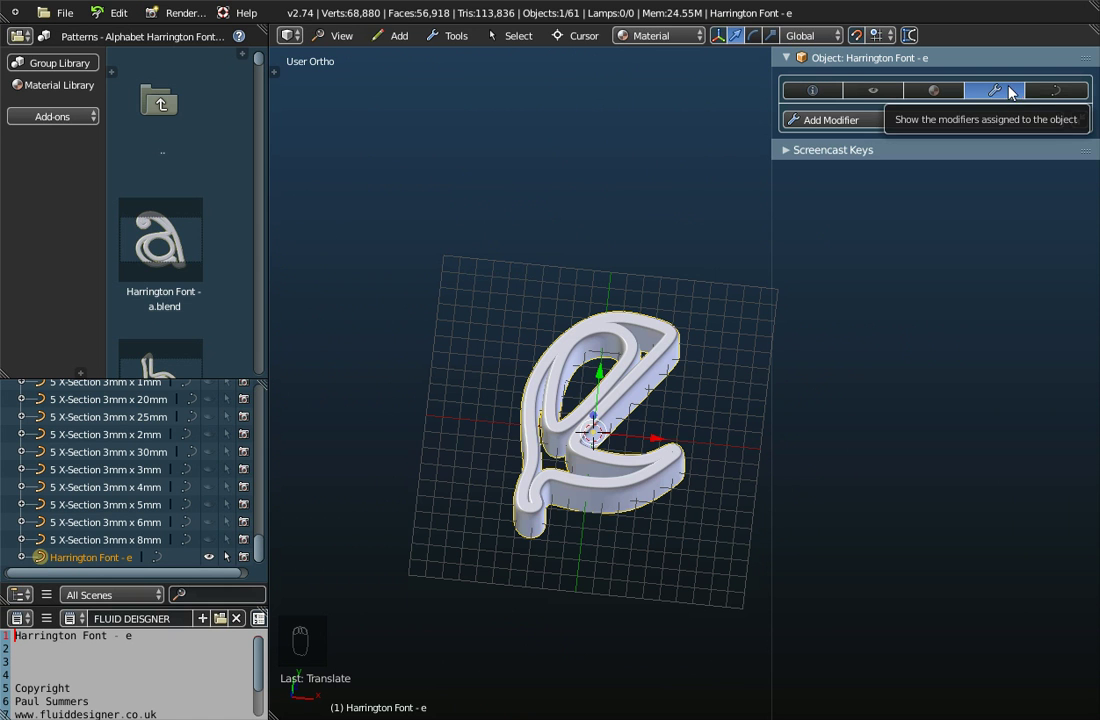
Step: Add an Array modifier to the letter e with Count 4
left_click(888, 121)
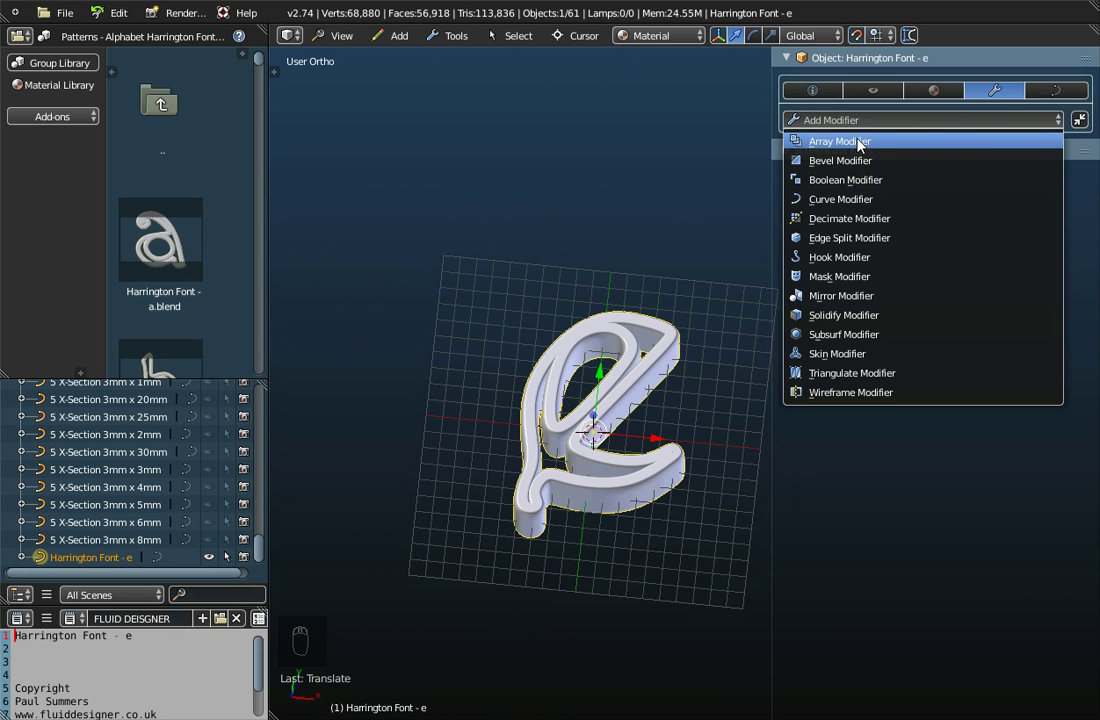
left_click_drag(599, 449, 546, 450)
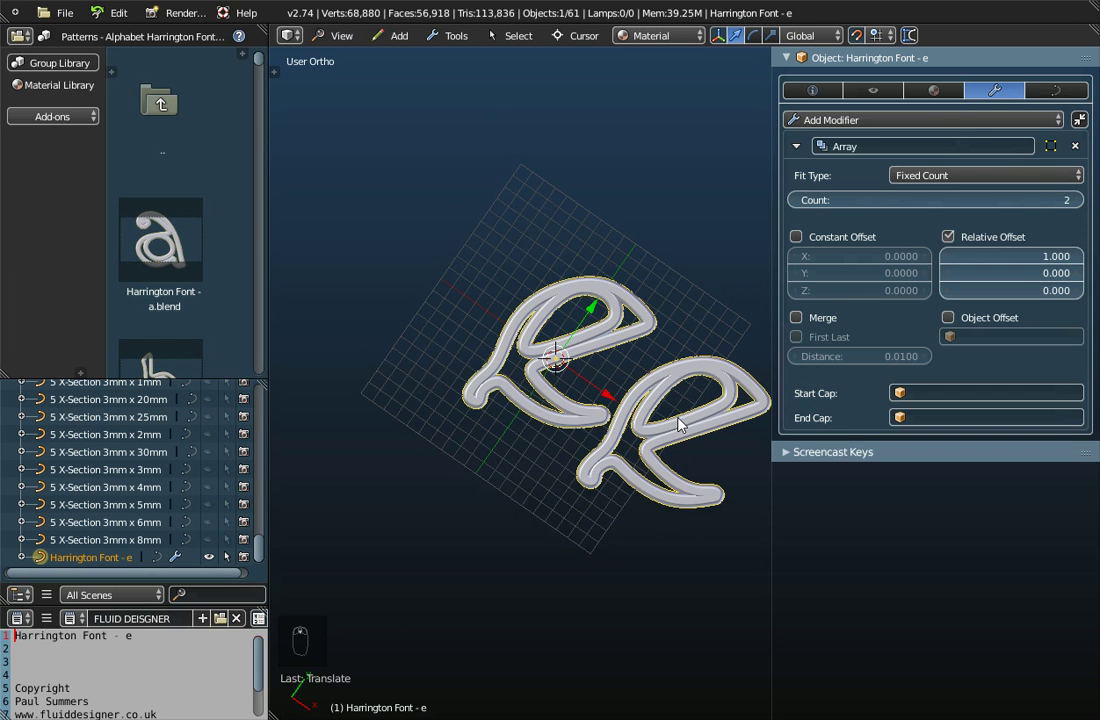
left_click(1083, 208)
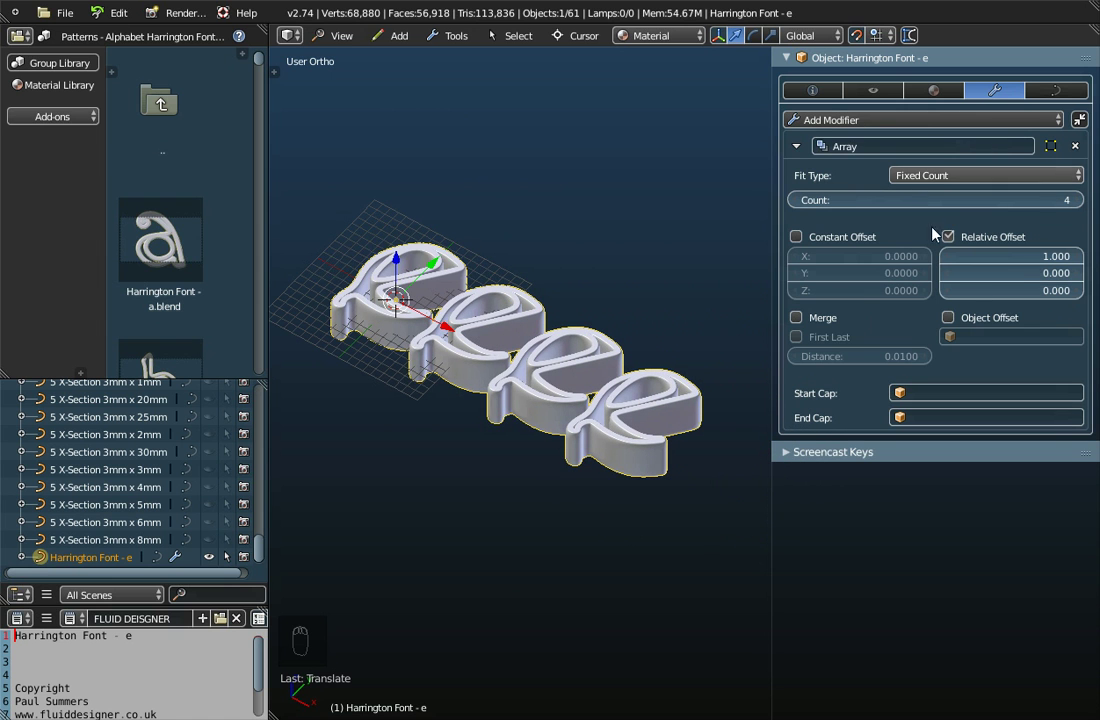
Step: Tune Relative Offset X around one letter-width spacing, then remove the Array modifier
left_click_drag(952, 266, 613, 408)
left_click_drag(613, 408, 522, 397)
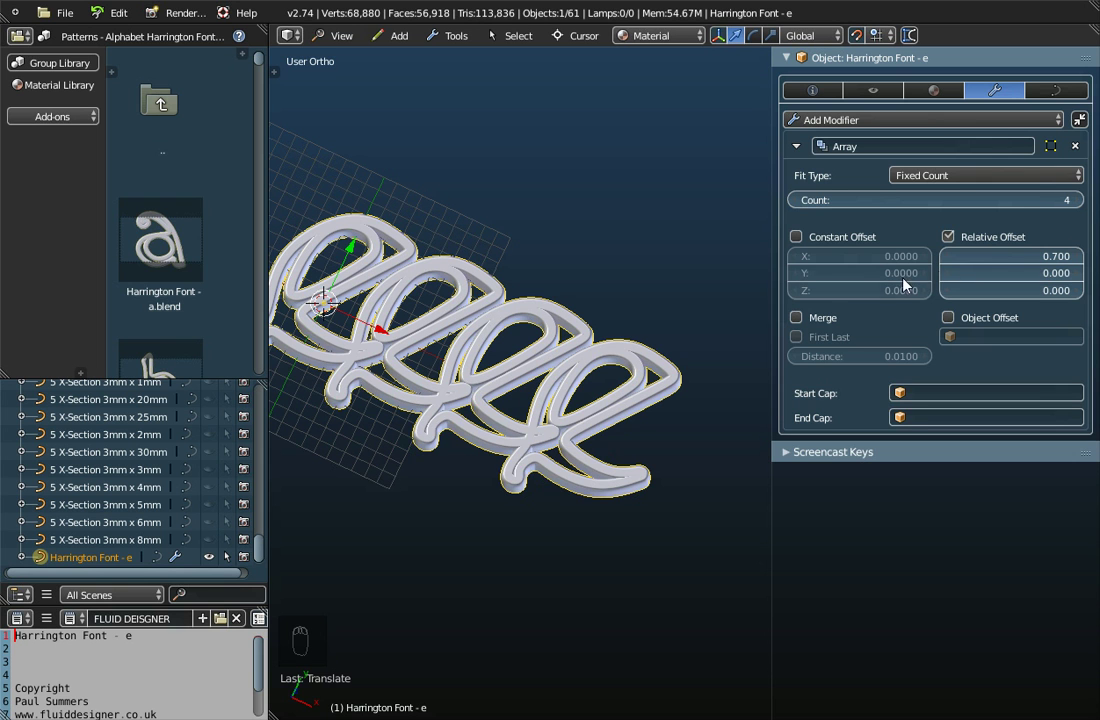
left_click_drag(1082, 266, 621, 488)
left_click_drag(621, 488, 652, 470)
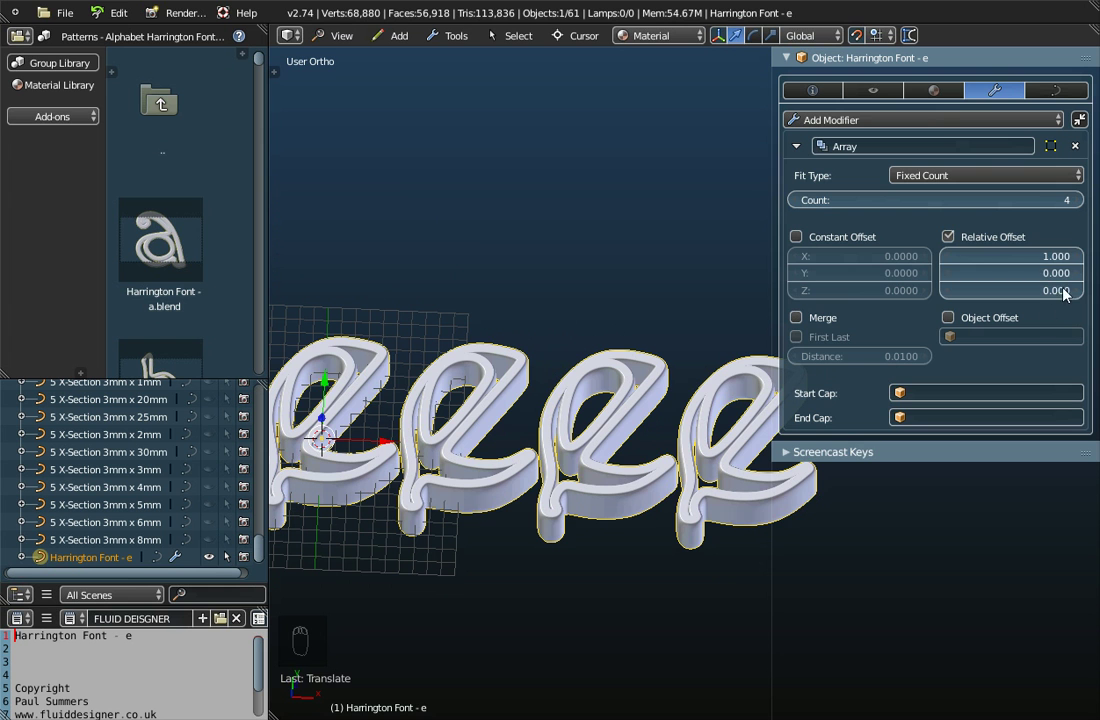
left_click_drag(1085, 259, 616, 455)
left_click_drag(616, 455, 952, 262)
left_click_drag(952, 262, 1002, 256)
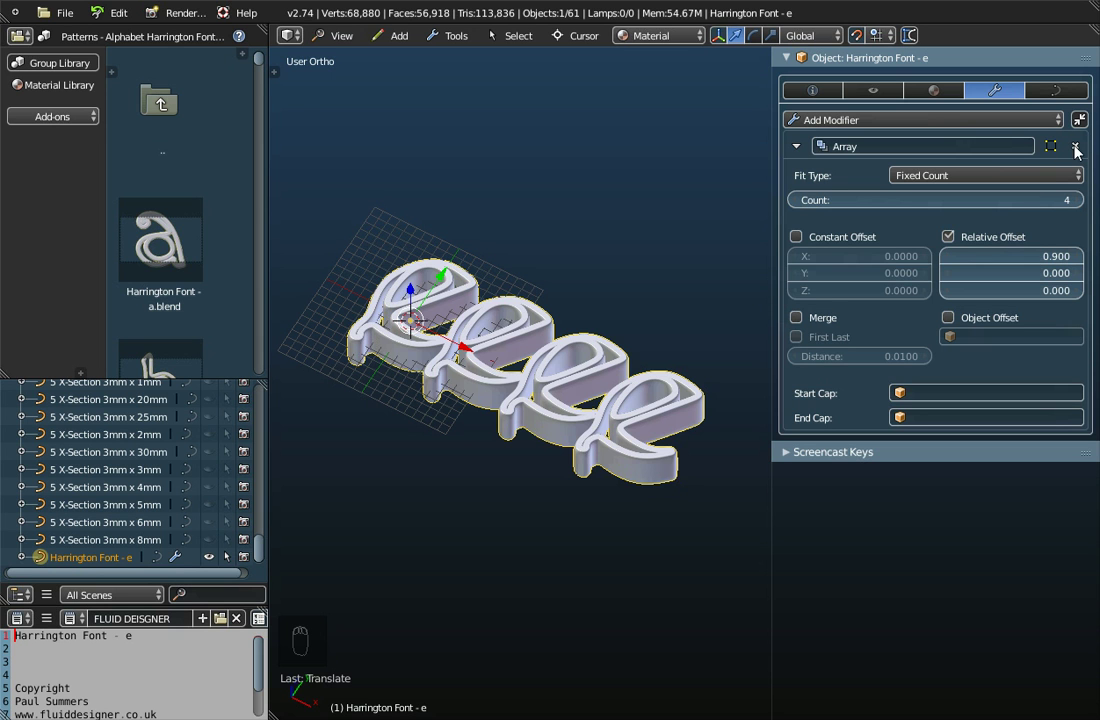
left_click_drag(1081, 152, 872, 96)
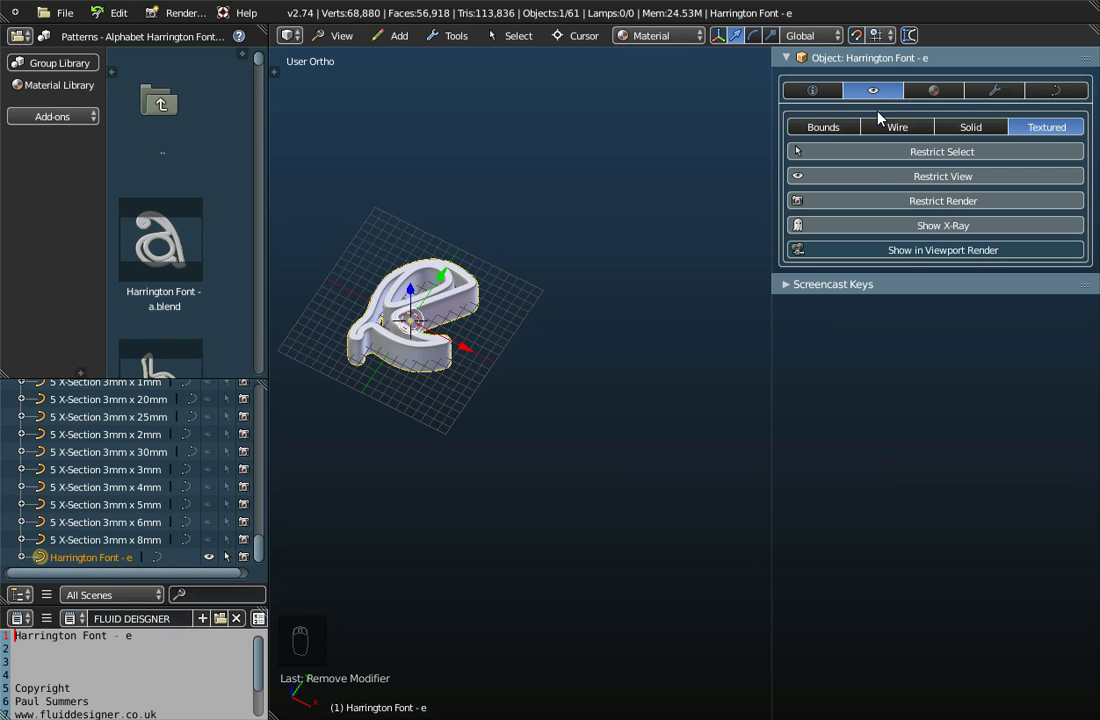
Step: Browse the Modifiers, Material and Object tabs, then return to the Curve Data bevel settings
left_click(879, 182)
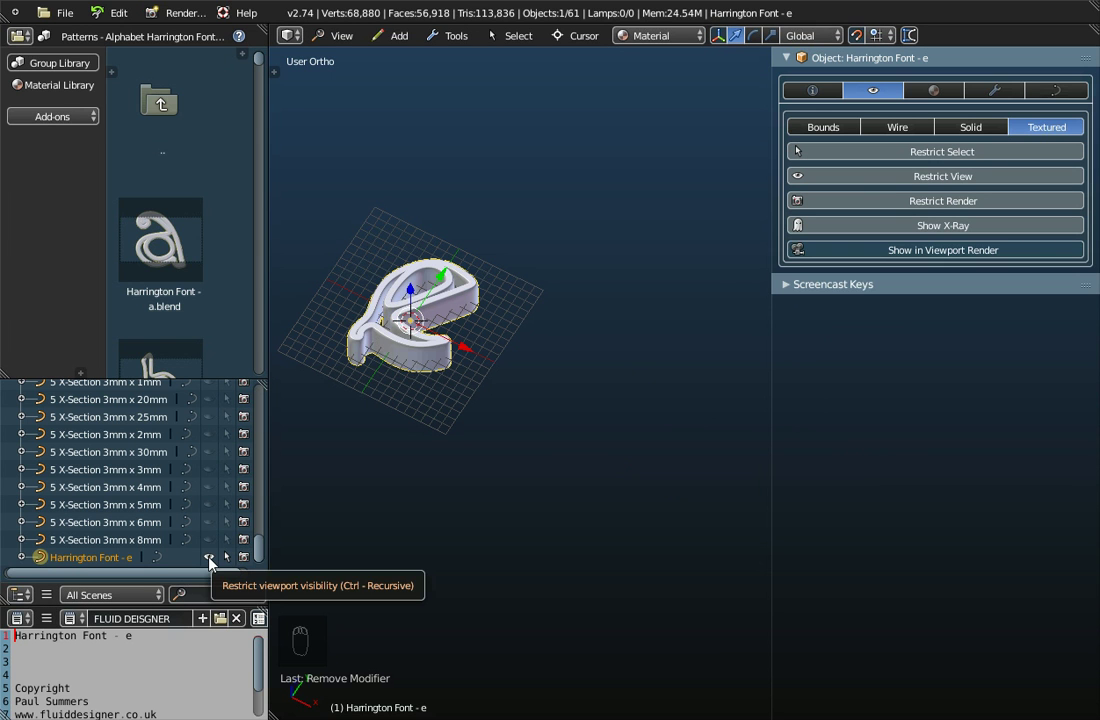
left_click(215, 566)
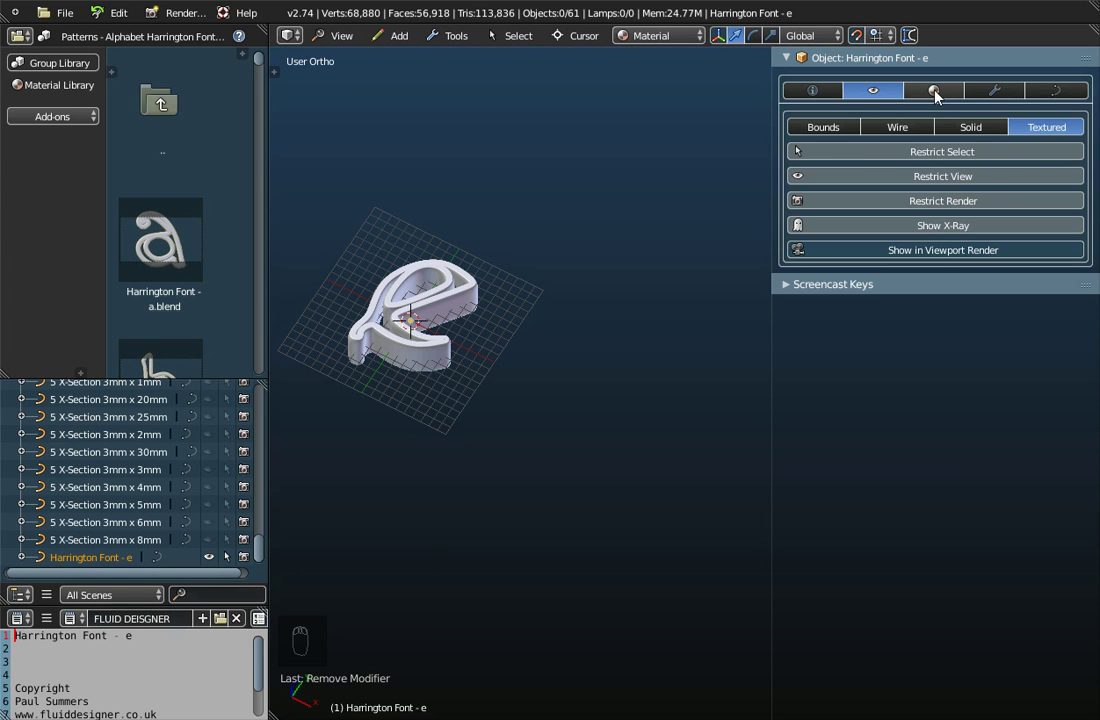
left_click(940, 96)
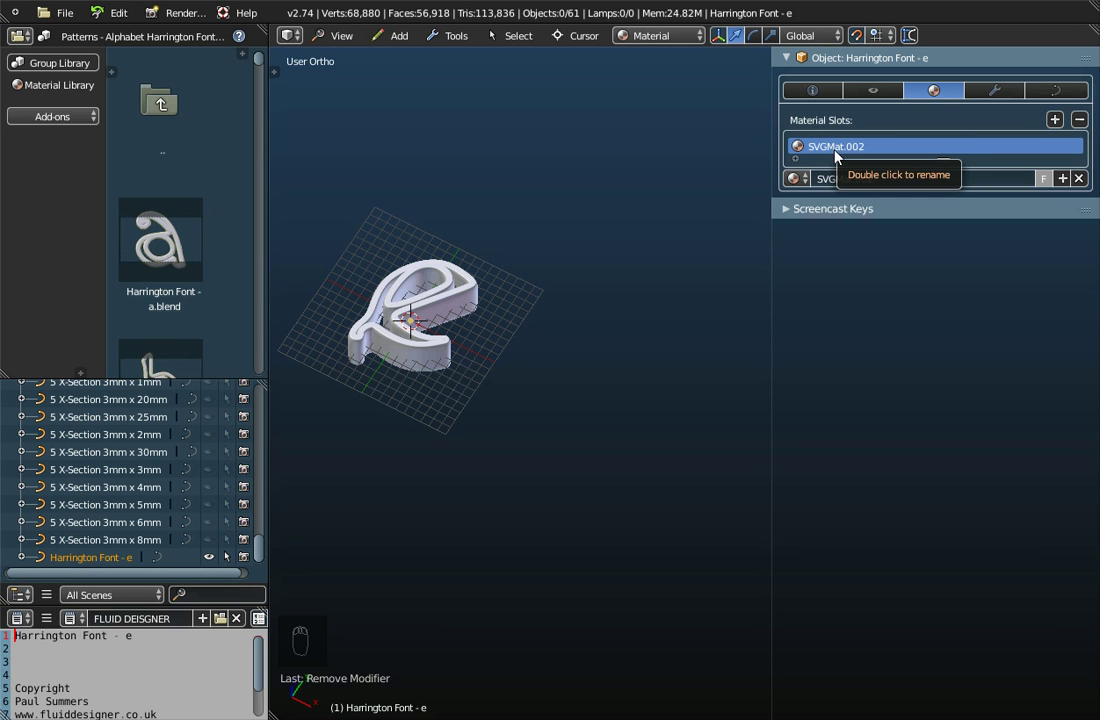
left_click_drag(387, 361, 413, 382)
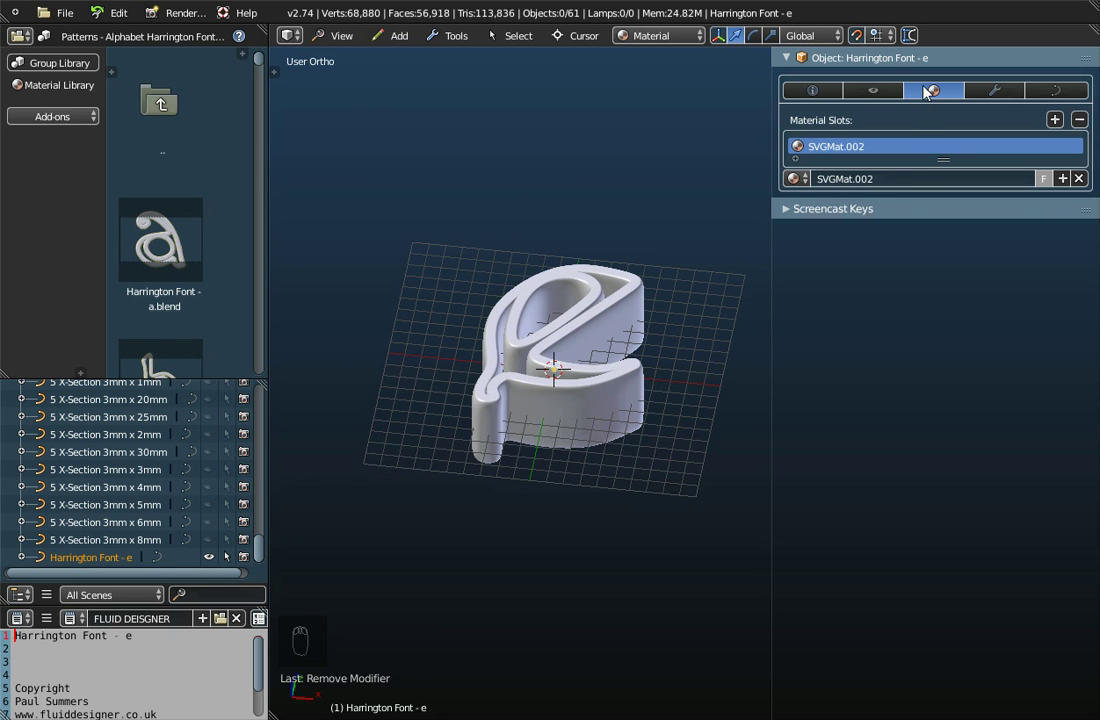
left_click(807, 93)
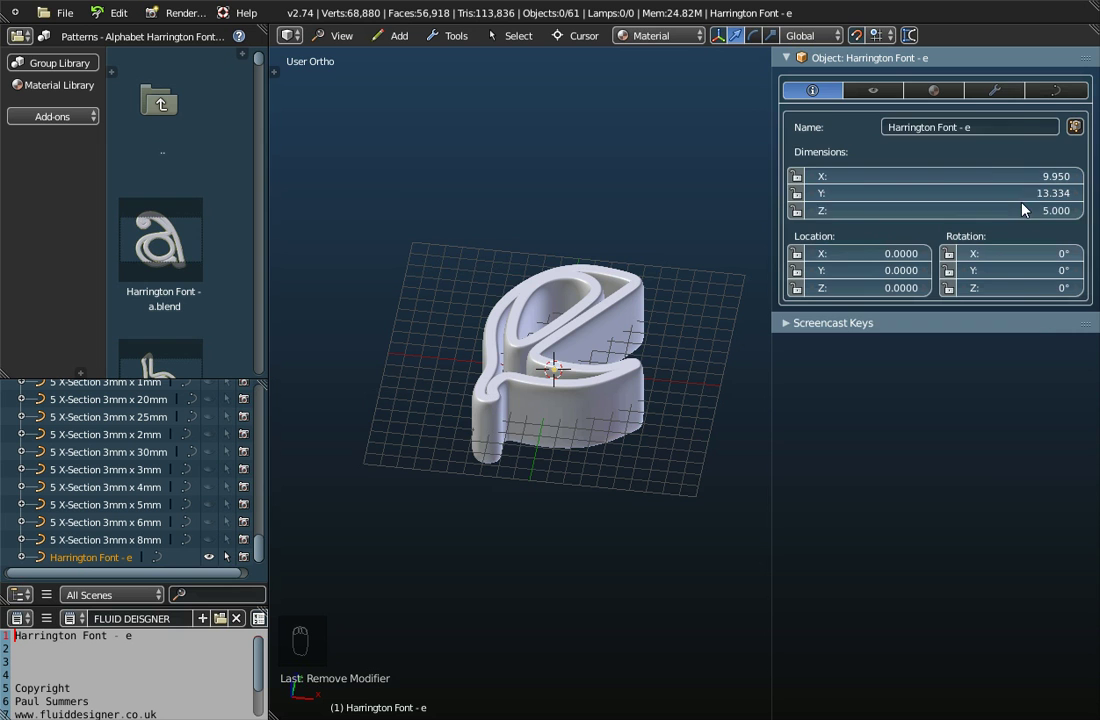
left_click_drag(1006, 92, 873, 142)
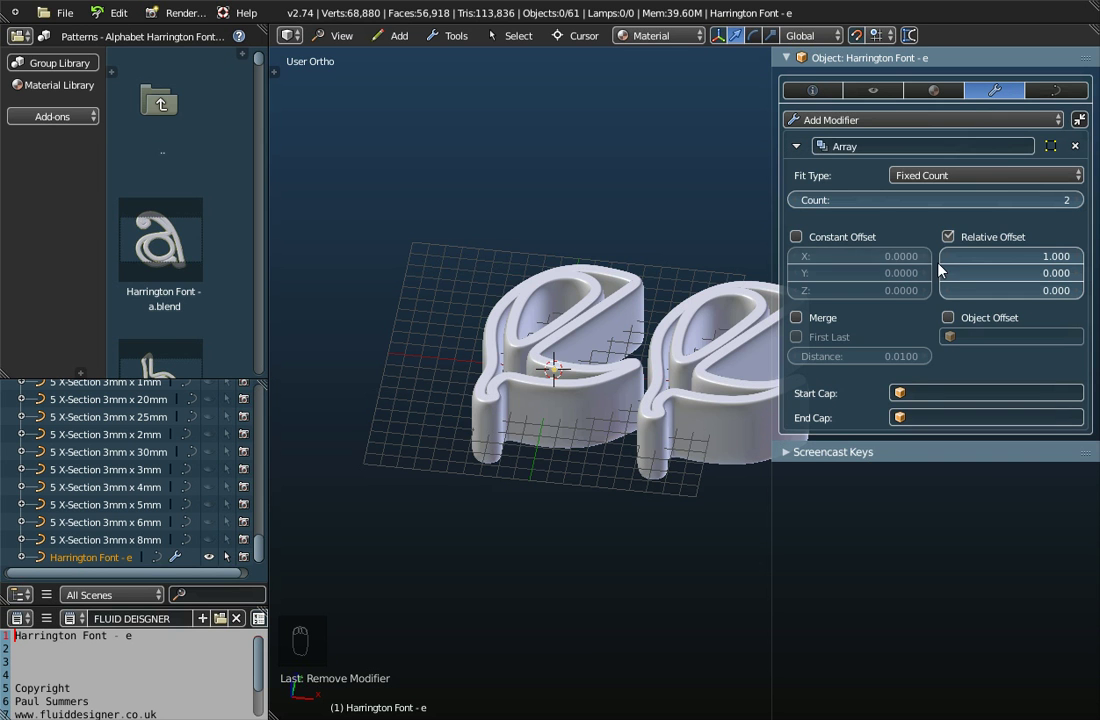
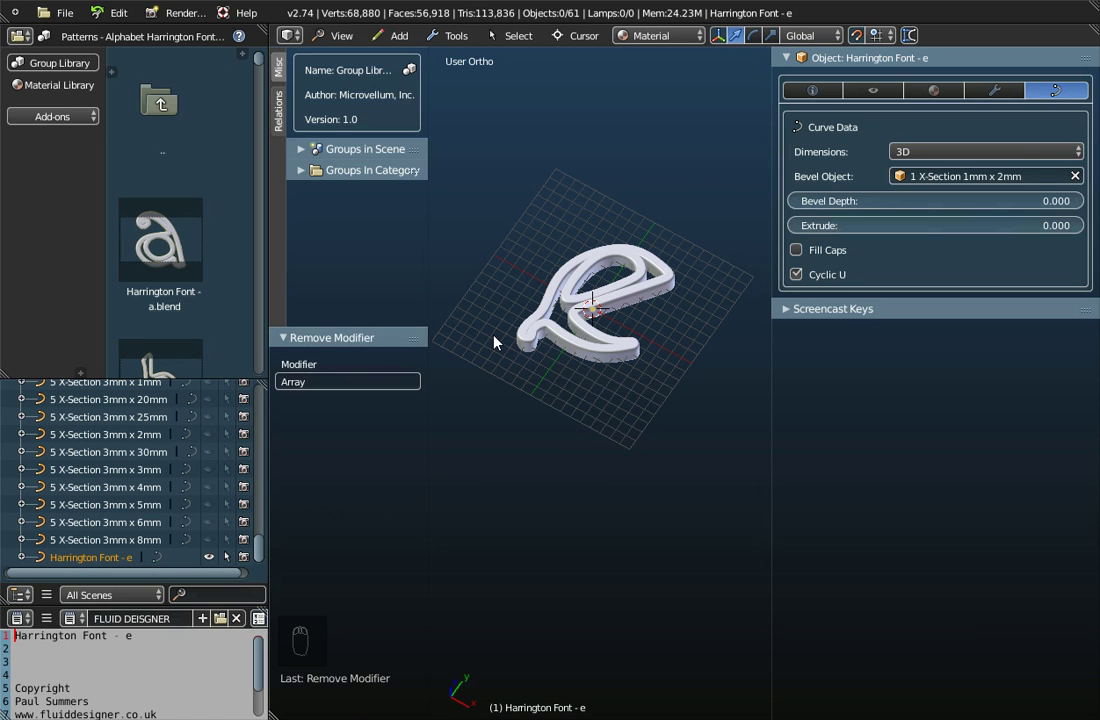
Step: Toggle the tool shelf (T) and properties sidebar (N) on and off several times
key("t")
key("t")
key("t")
key("t")
key("n")
key("n")
key("n")
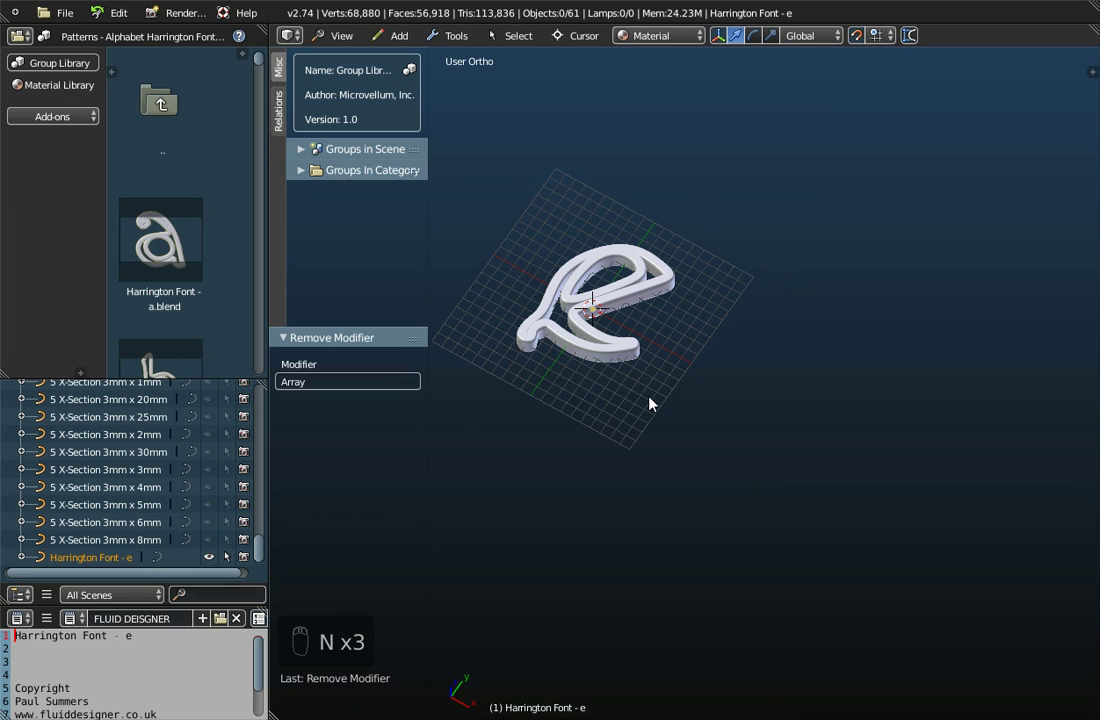
key("n")
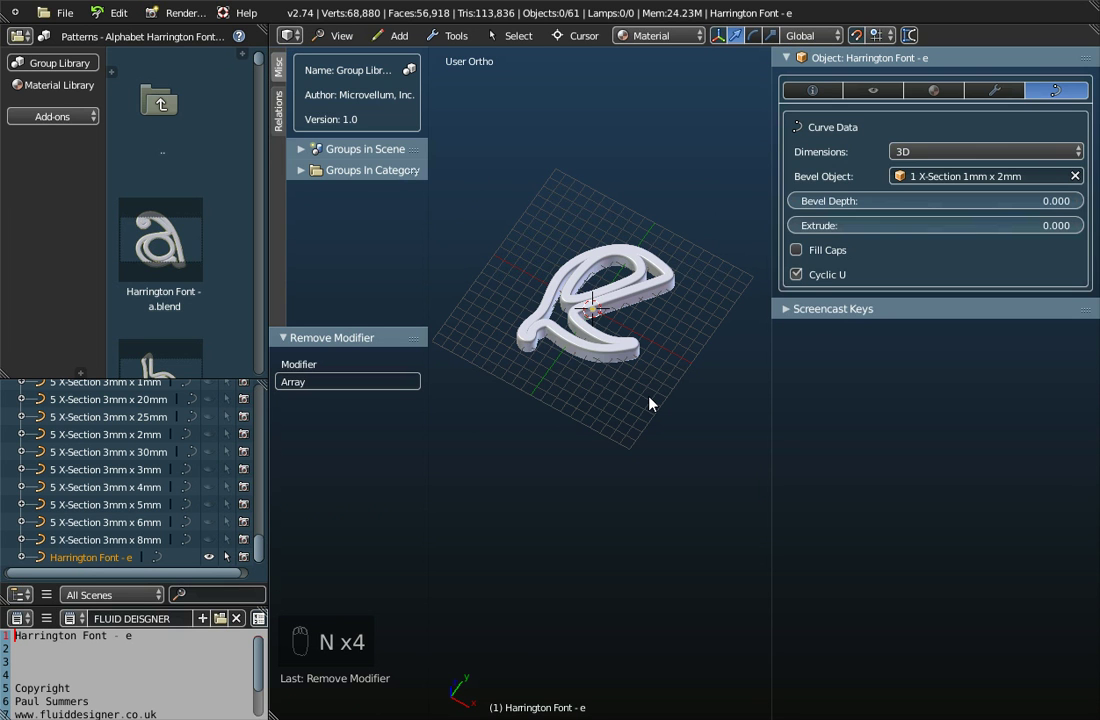
key("n")
Step: Reveal the last-operation settings, select the letter e and tilt the view lower
key("t")
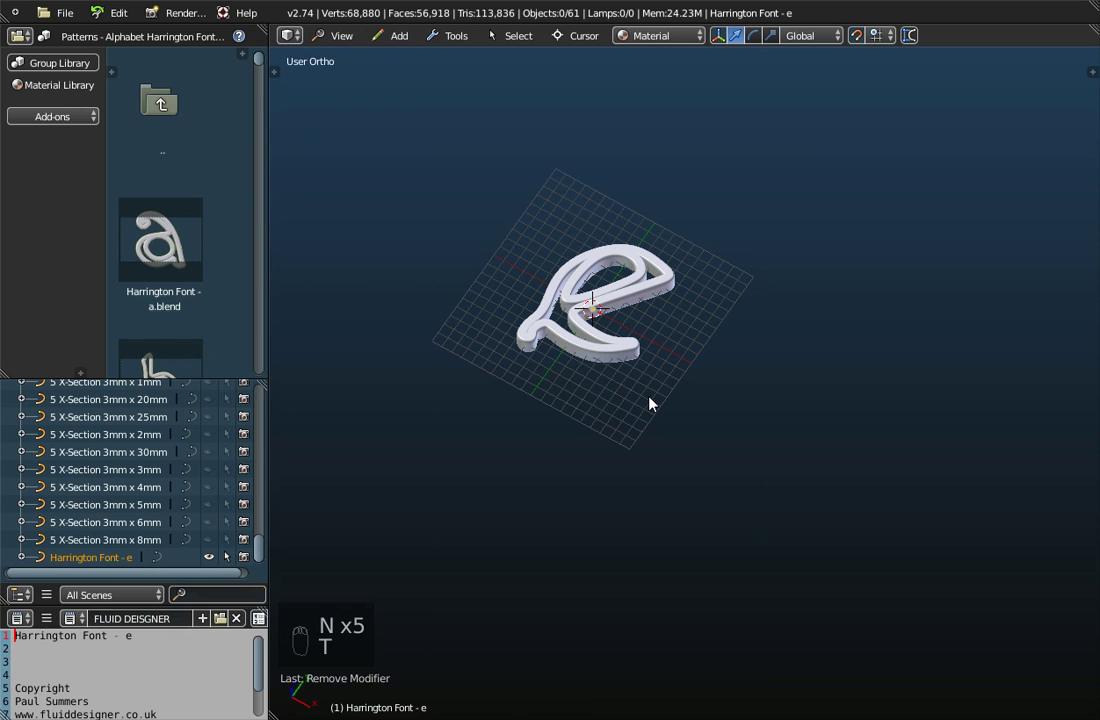
key("t")
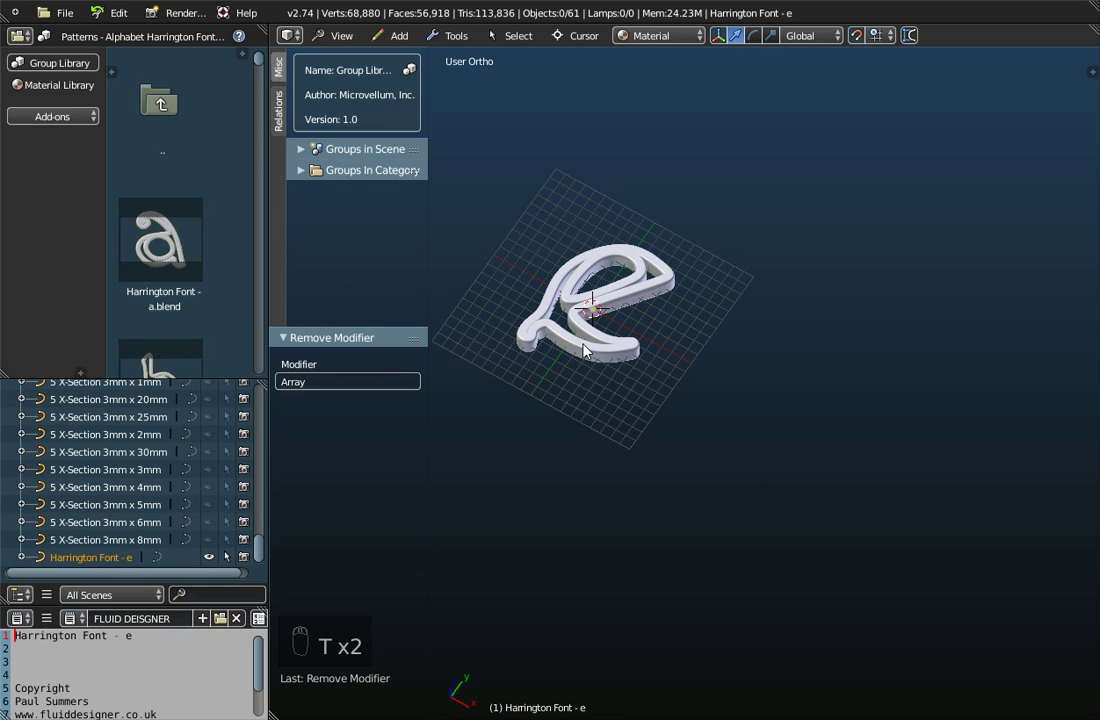
left_click(587, 348)
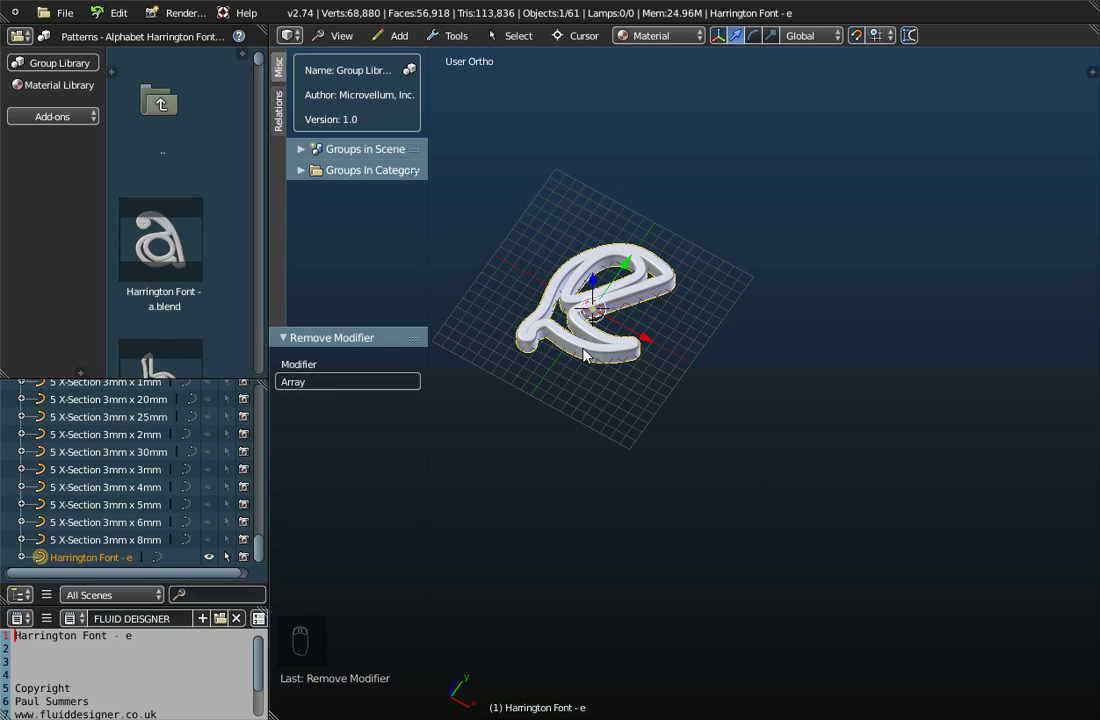
left_click_drag(592, 380, 606, 344)
Step: Delete the letter e with X, undo to restore it, and bring up the Object Tools menu
key("x")
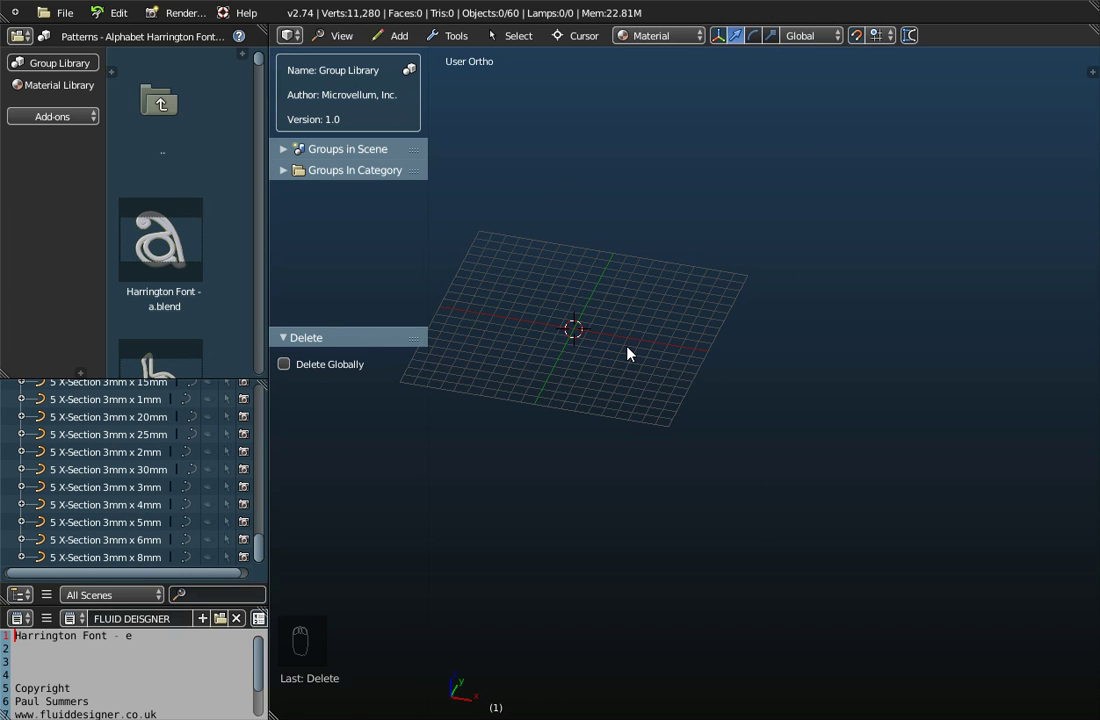
left_click(112, 20)
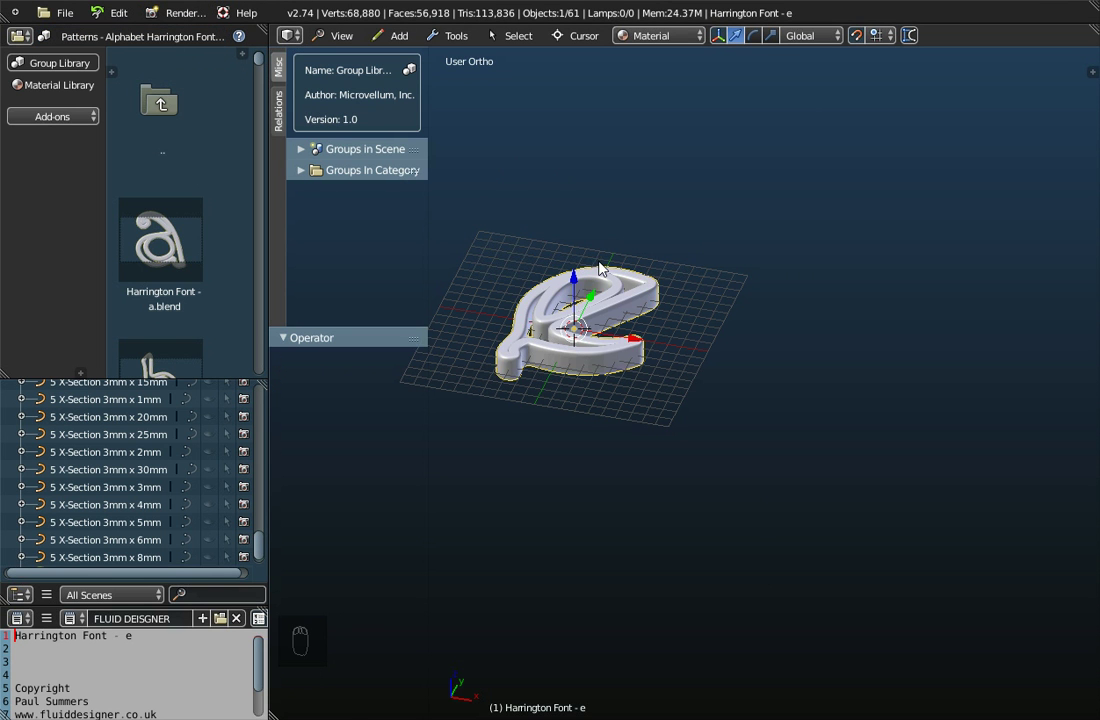
left_click_drag(599, 364, 338, 133)
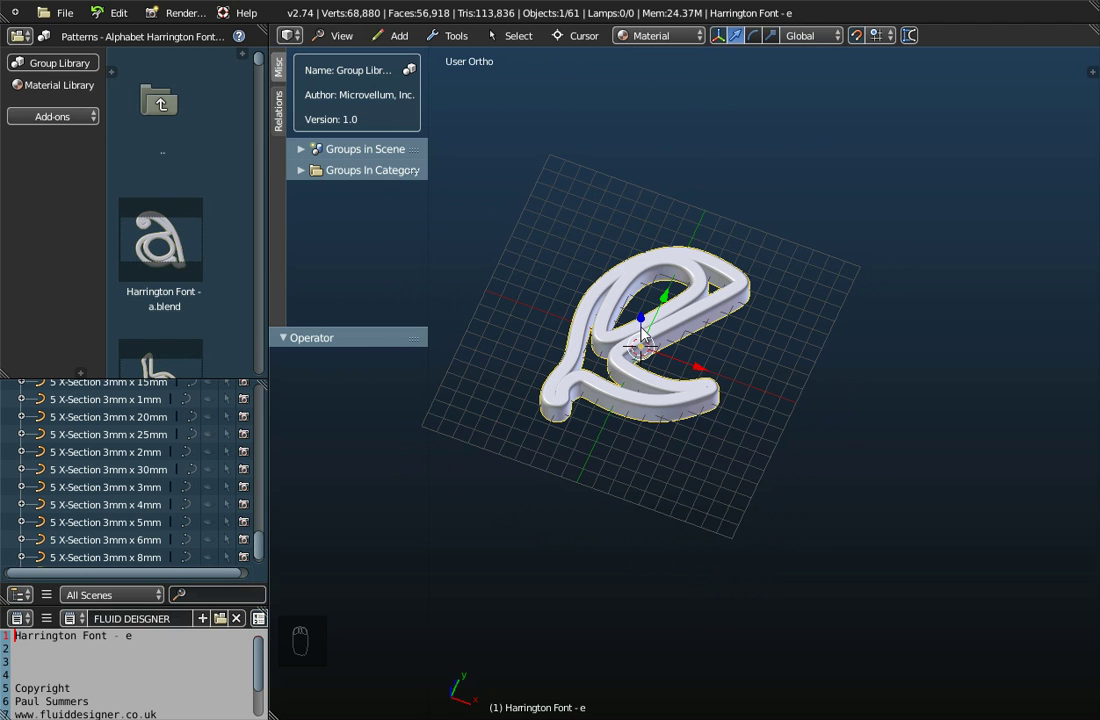
left_click(467, 41)
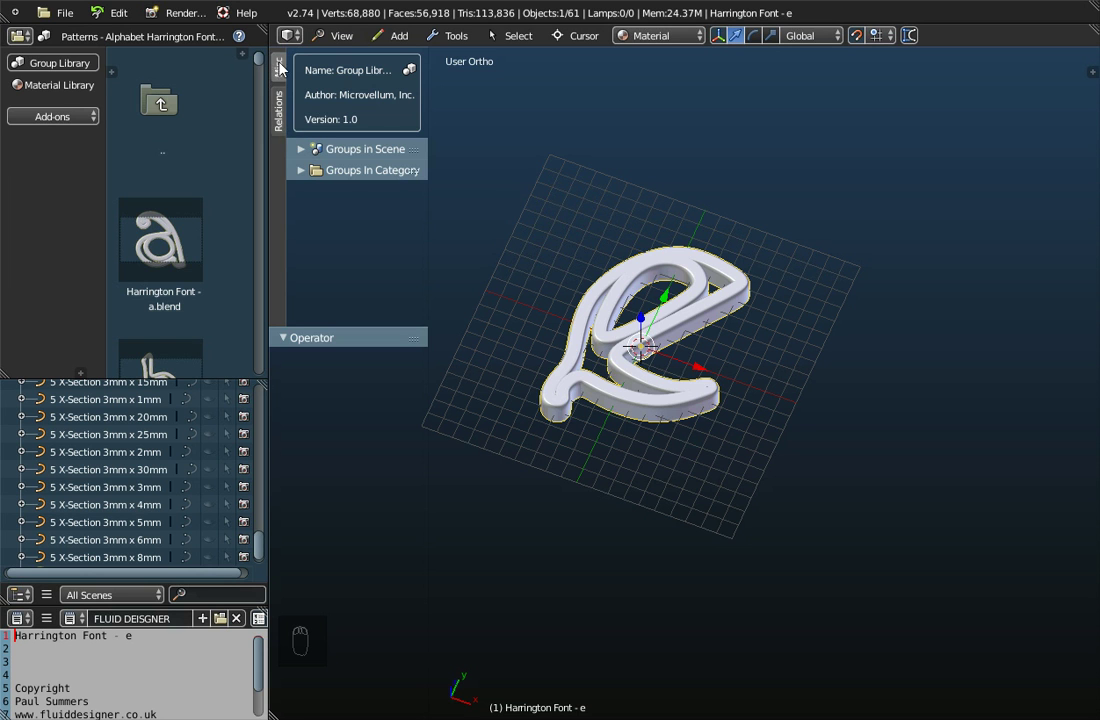
Step: Convert the letter e to a mesh from curve and check its Main Information and Modifiers tabs
left_click(460, 47)
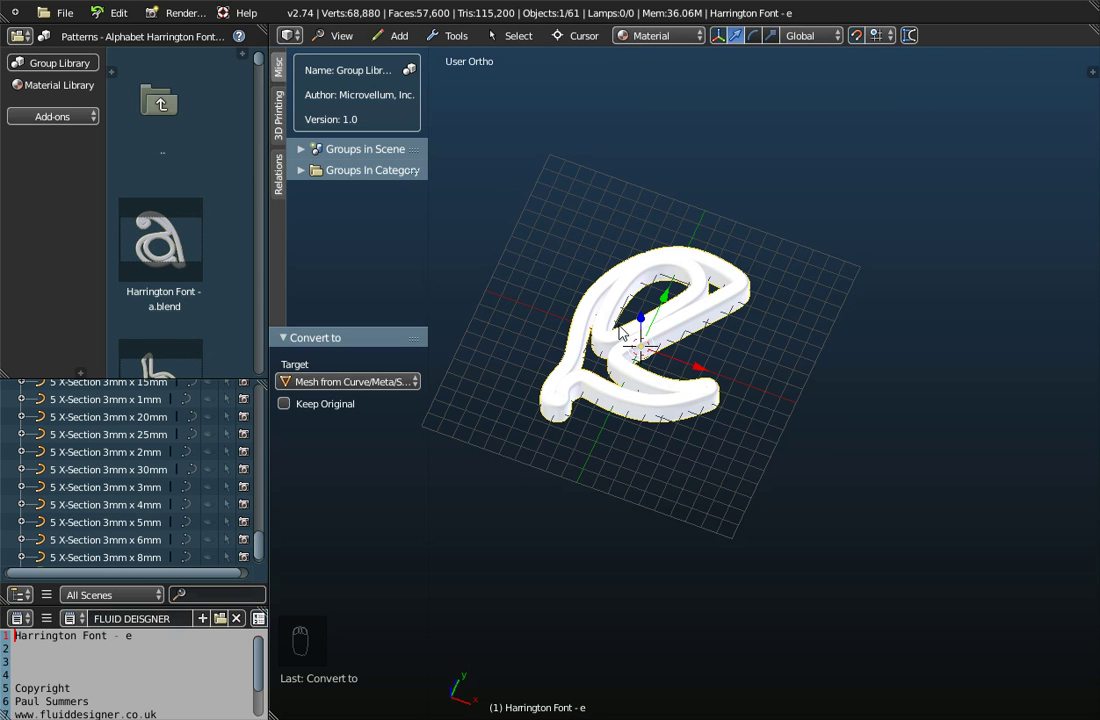
left_click_drag(629, 333, 677, 404)
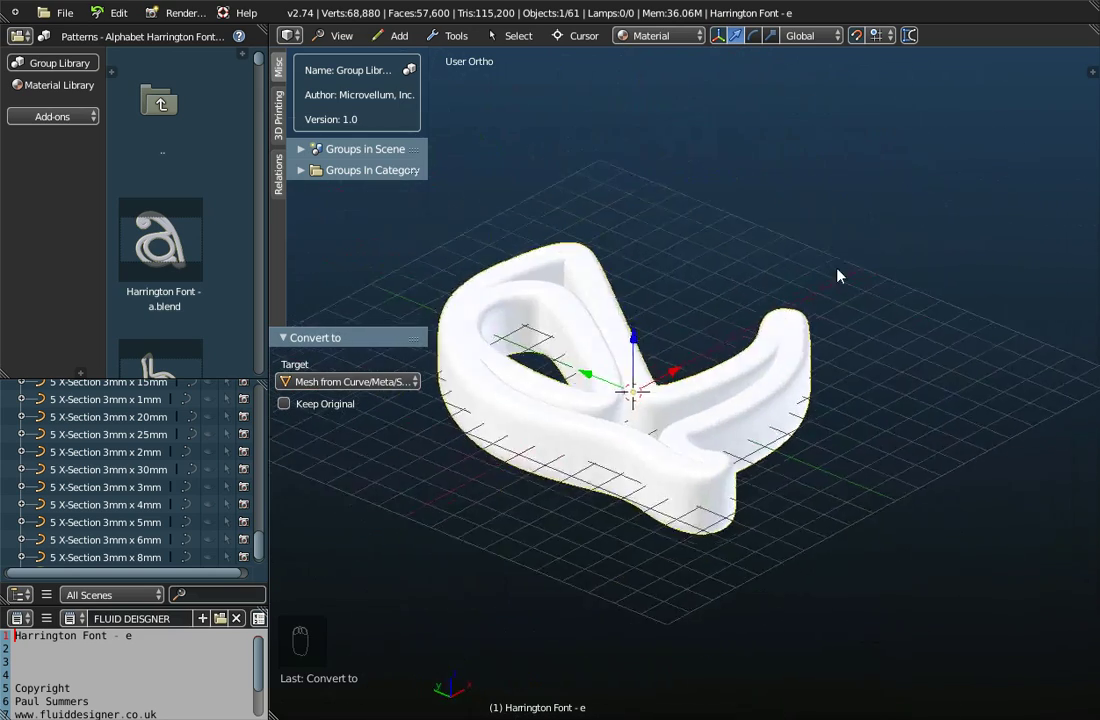
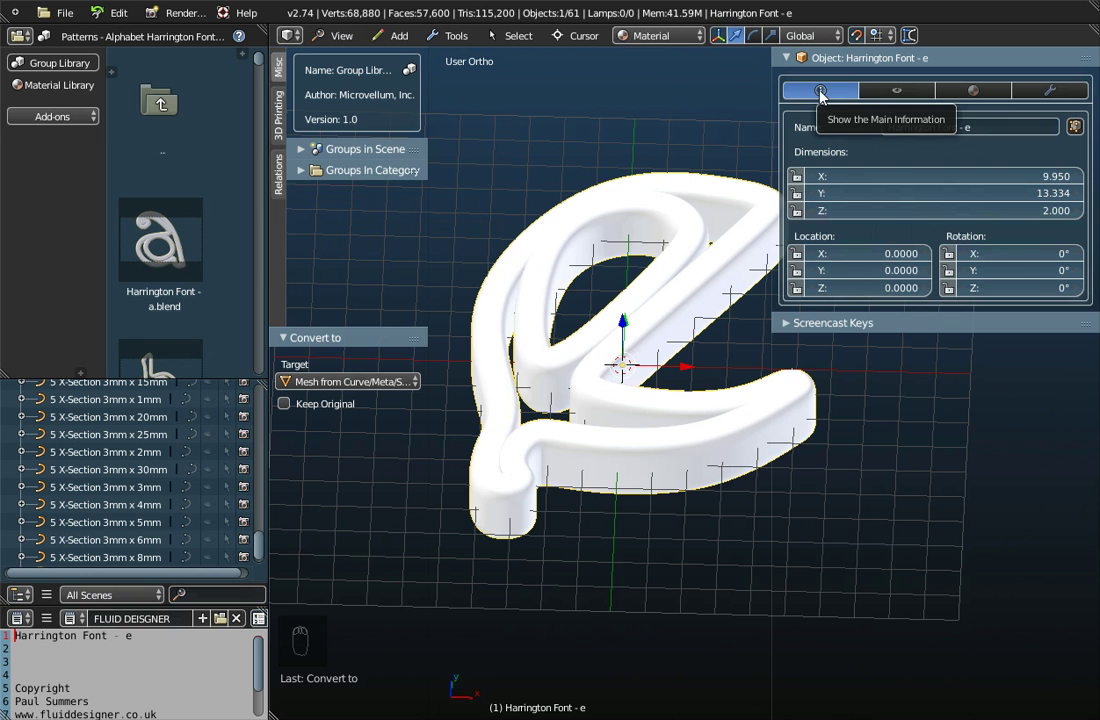
left_click(1052, 95)
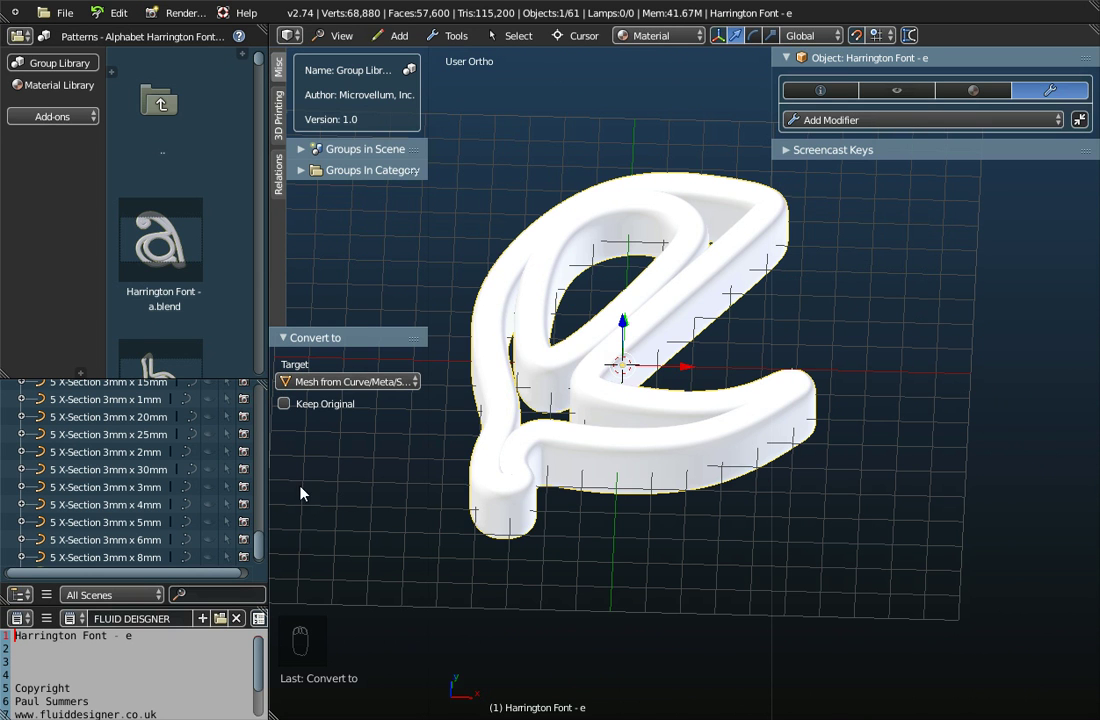
left_click_drag(188, 514, 339, 557)
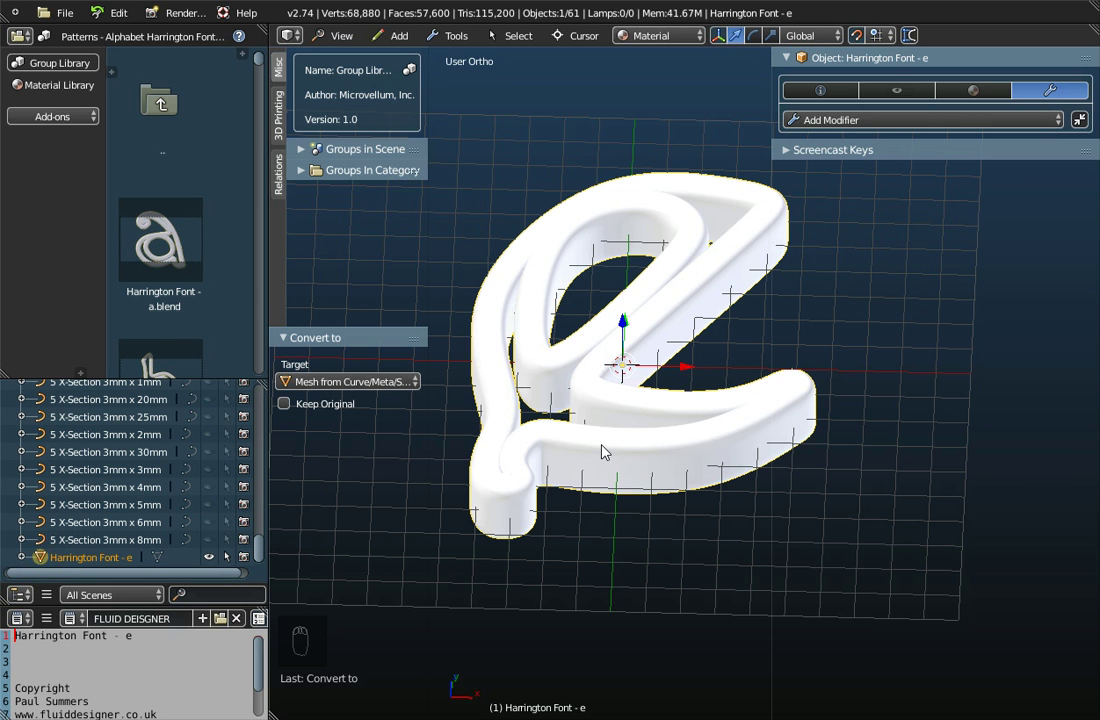
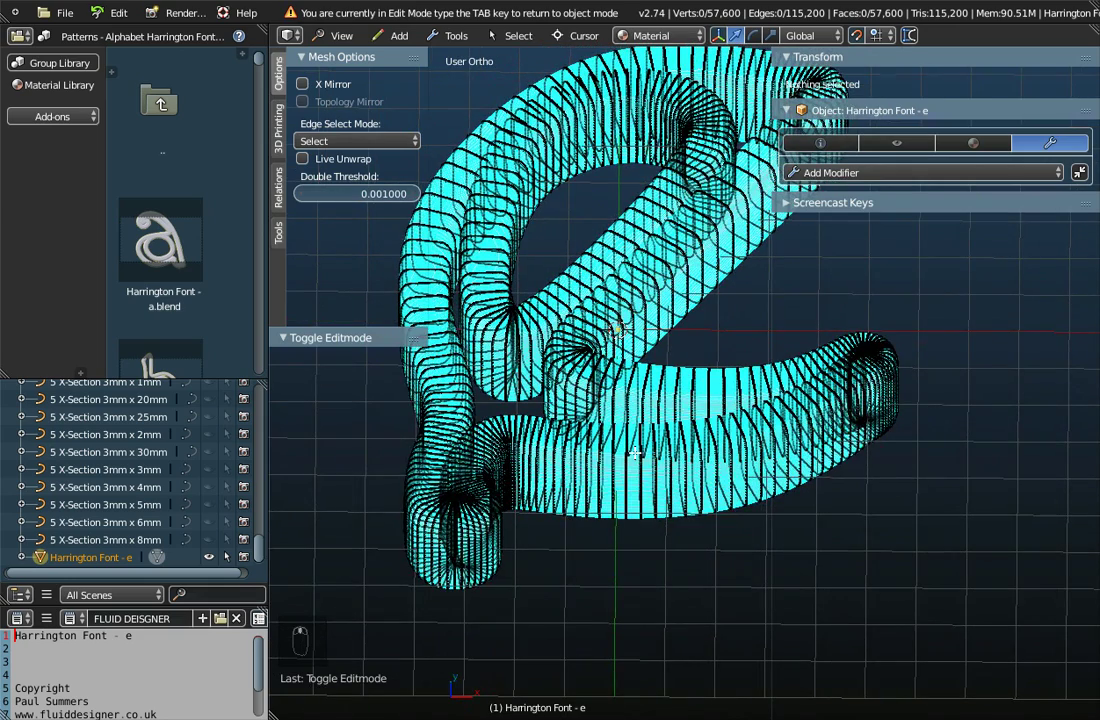
key("a")
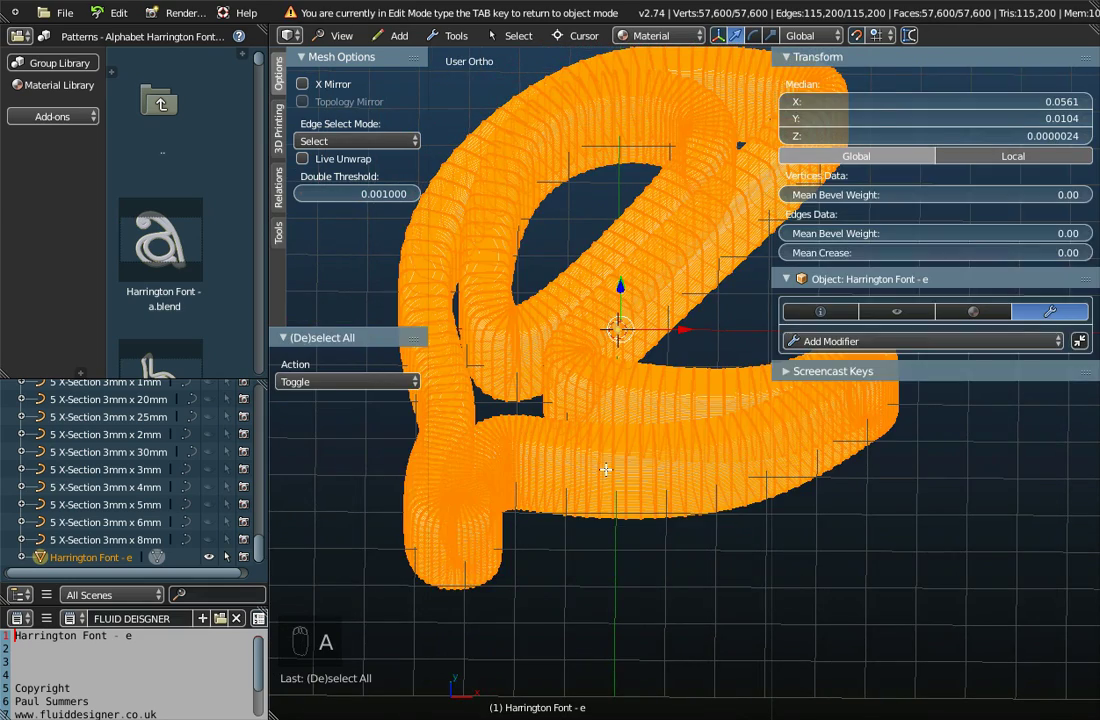
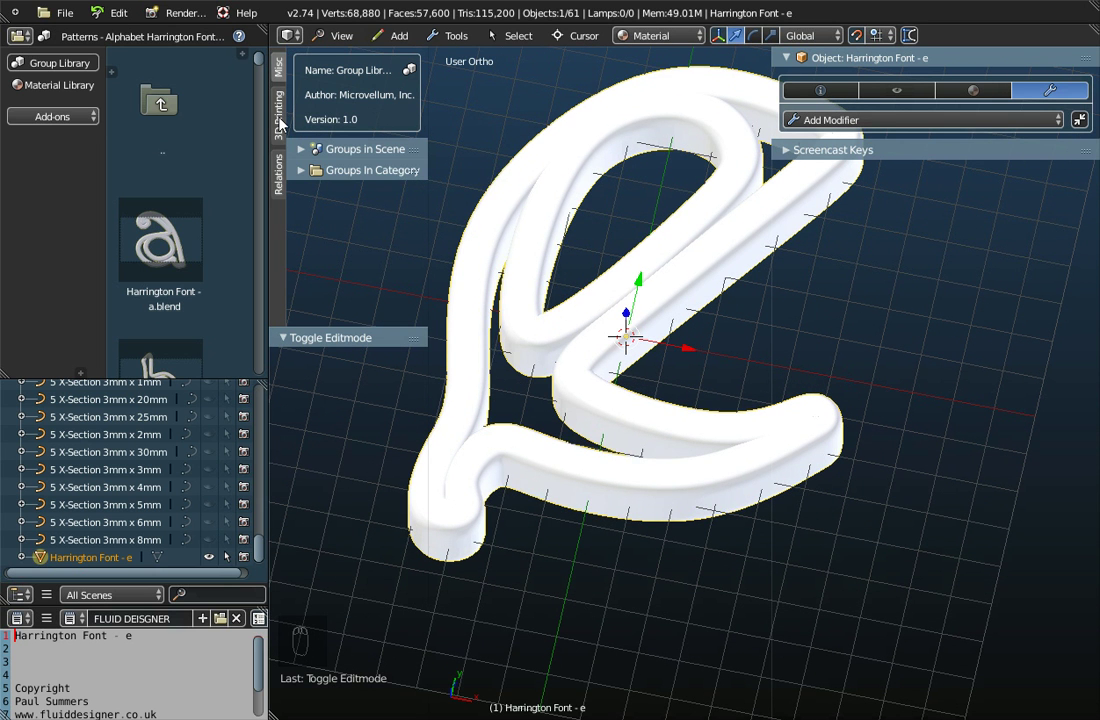
Step: Report the mesh's Volume and Area from the 3D Printing toolbox Statistics
left_click(285, 126)
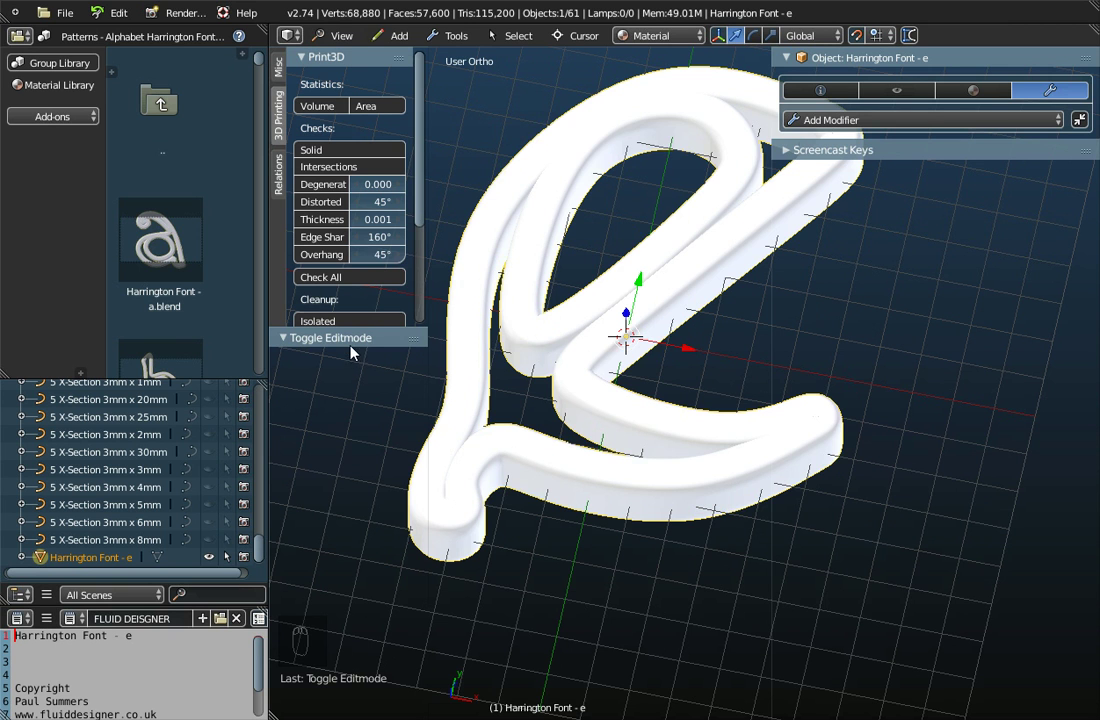
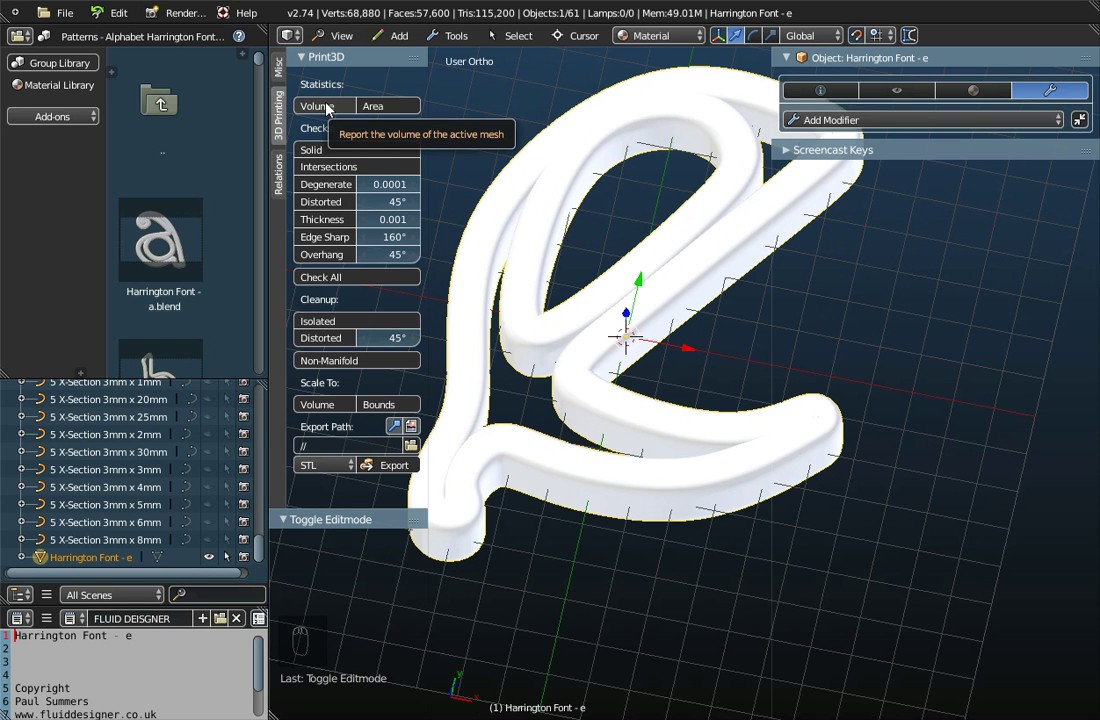
left_click(331, 108)
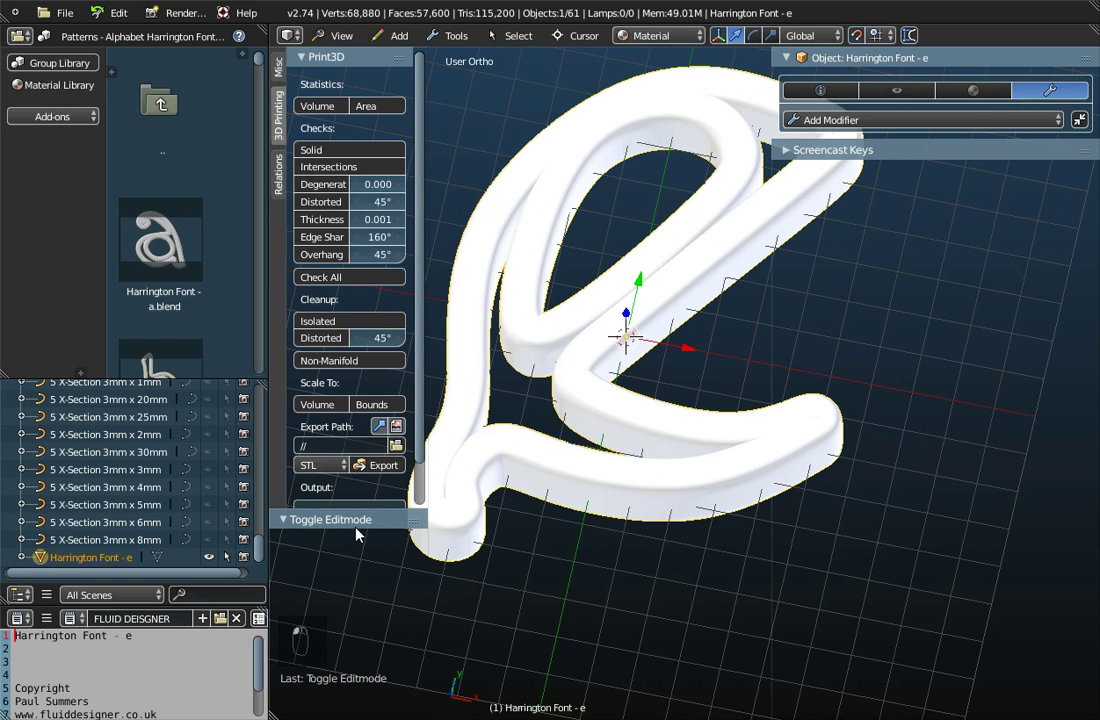
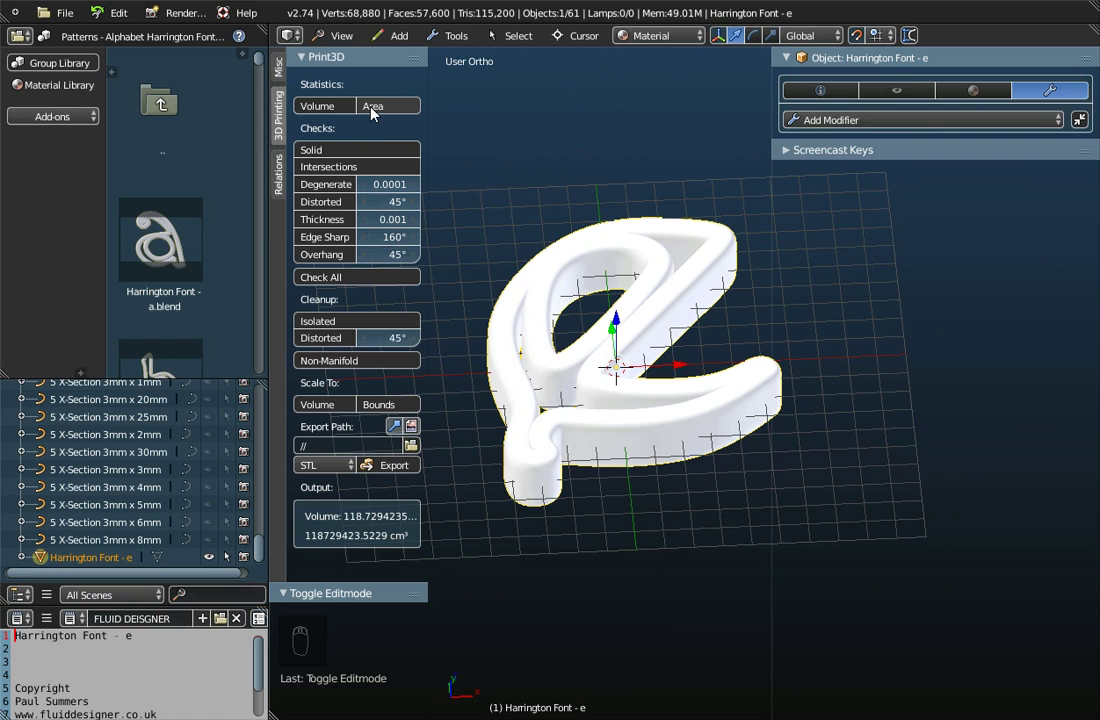
left_click(377, 113)
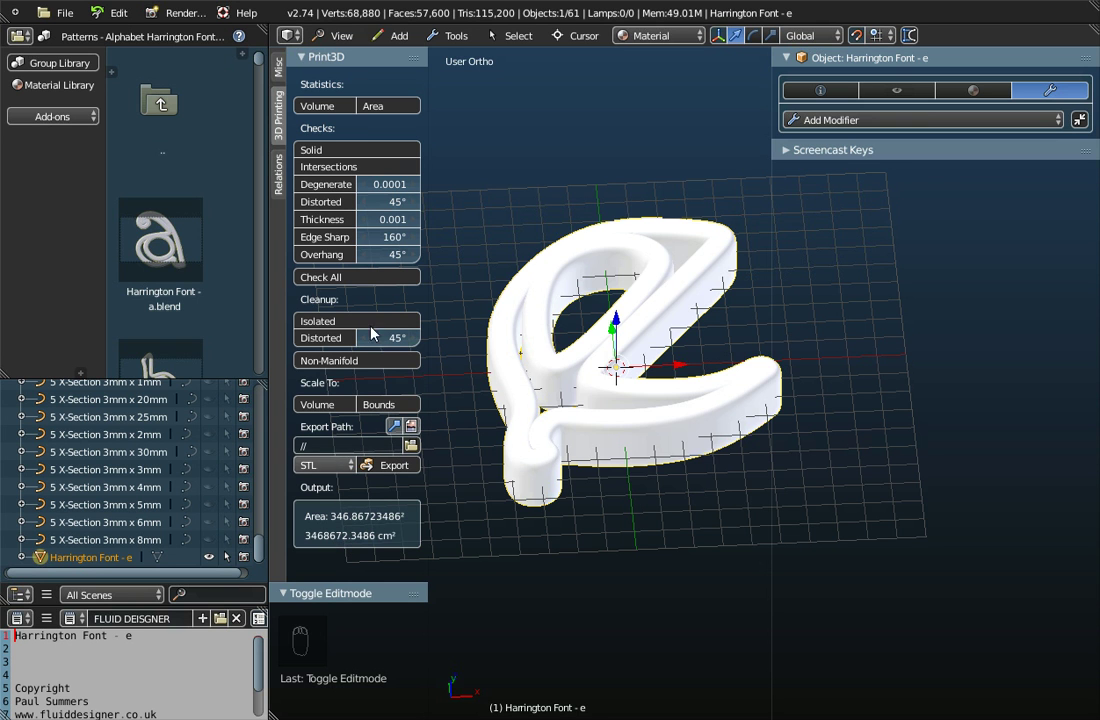
left_click(331, 115)
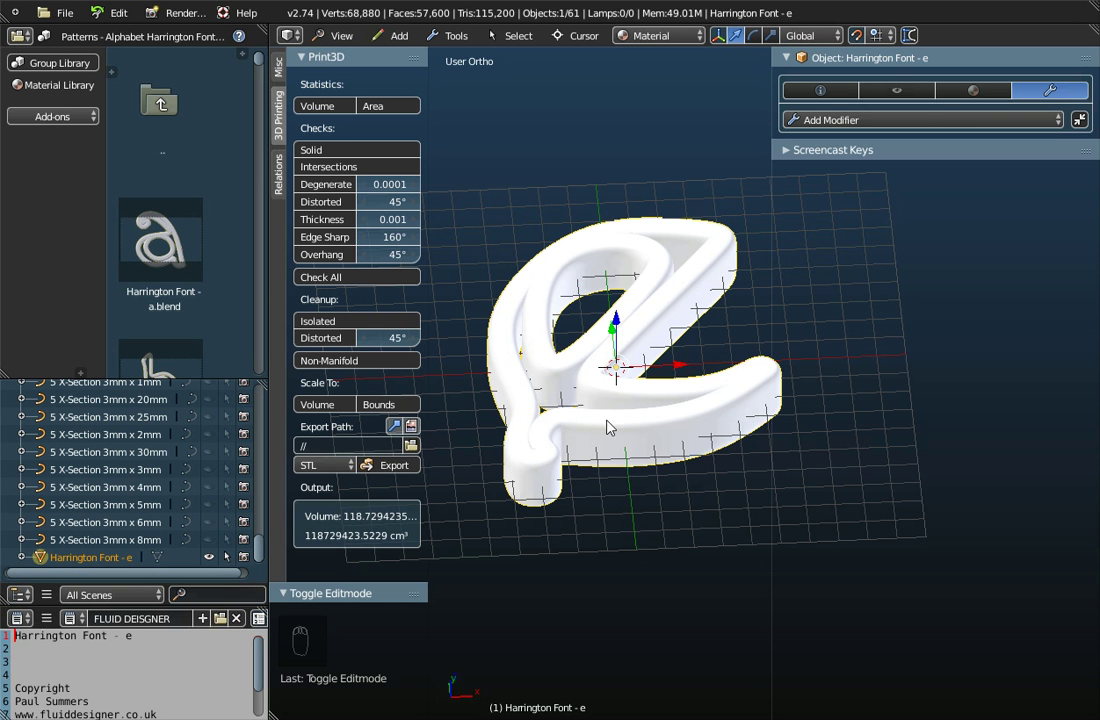
Step: Orbit to view the whole letter e and toggle the tool shelf and sidebar panels
left_click_drag(687, 356, 483, 324)
key("t")
key("t")
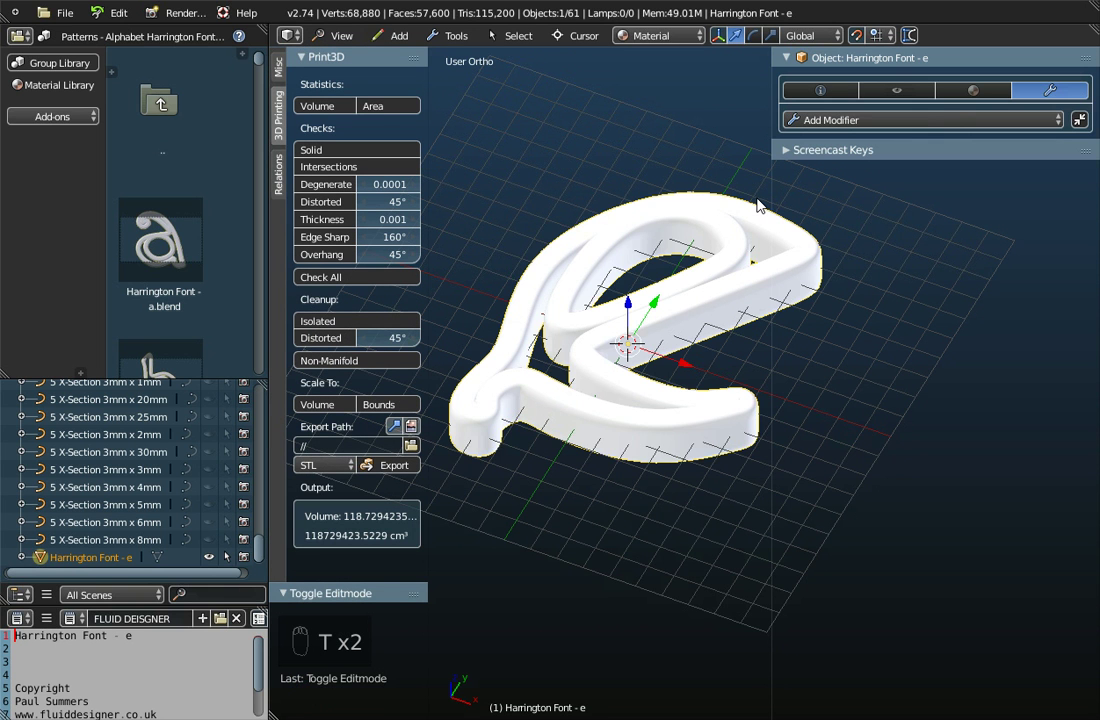
key("n")
key("n")
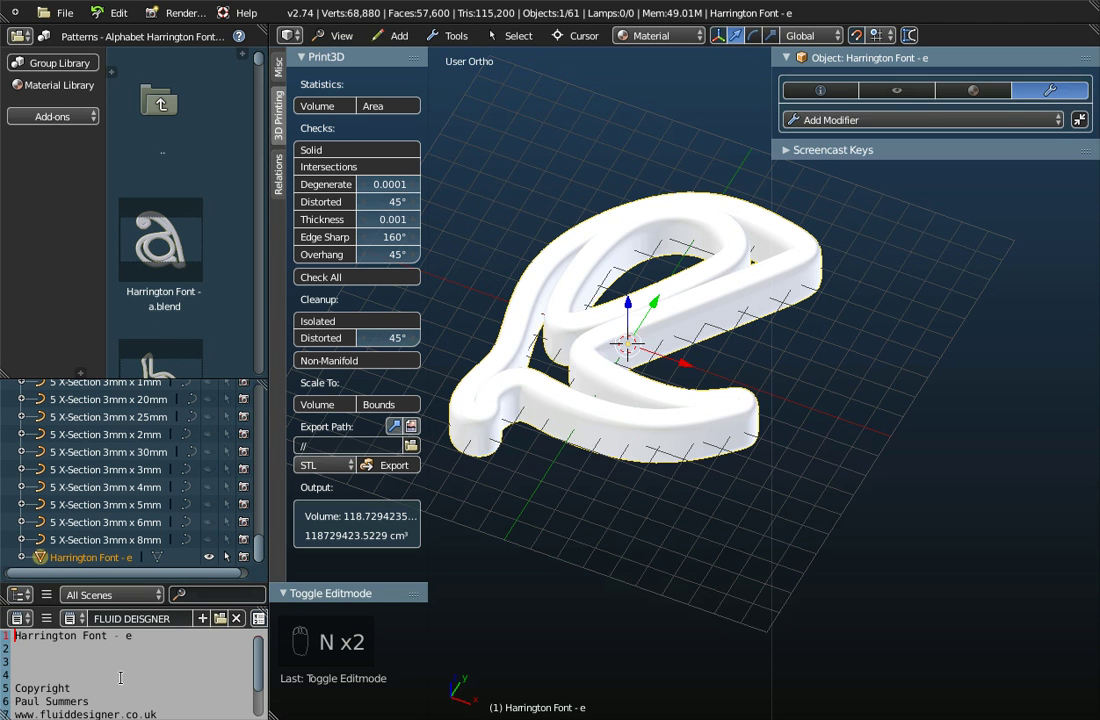